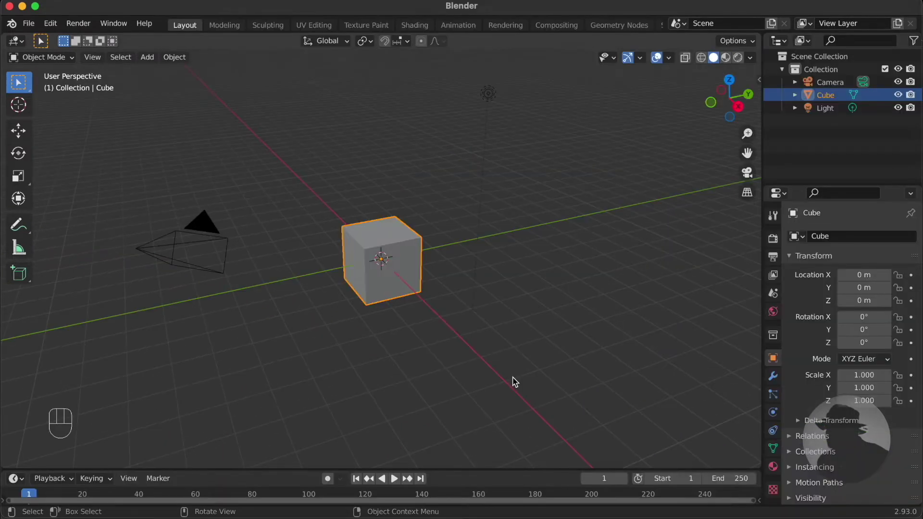
# Step: Delete the default cube and add a circle mesh at the origin
pyautogui.press('x')
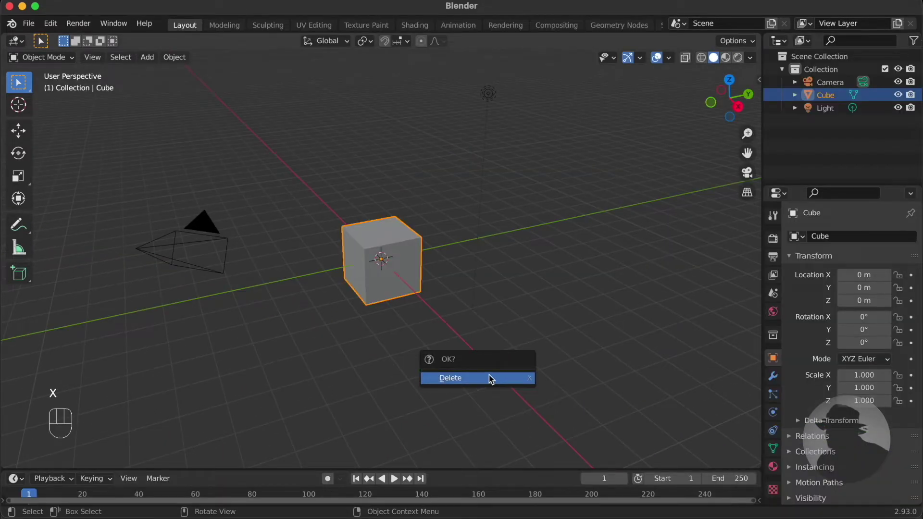
pyautogui.press('shift+a')
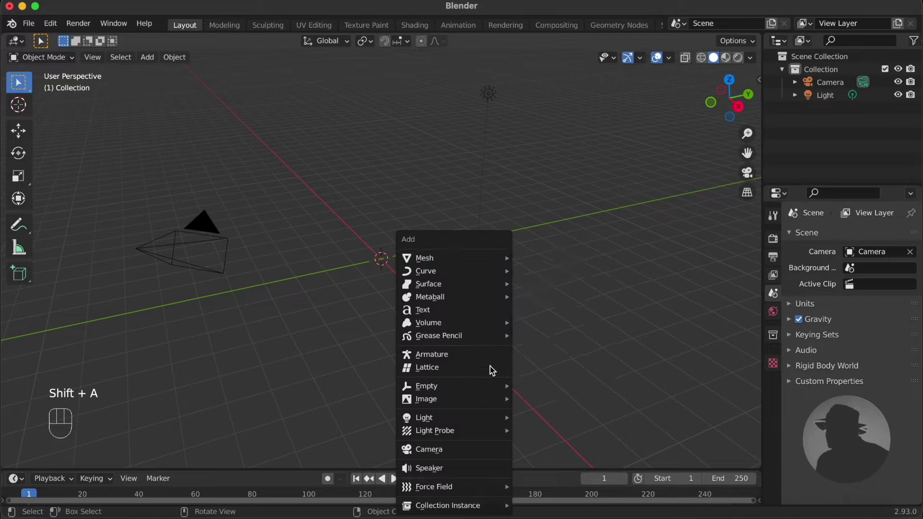
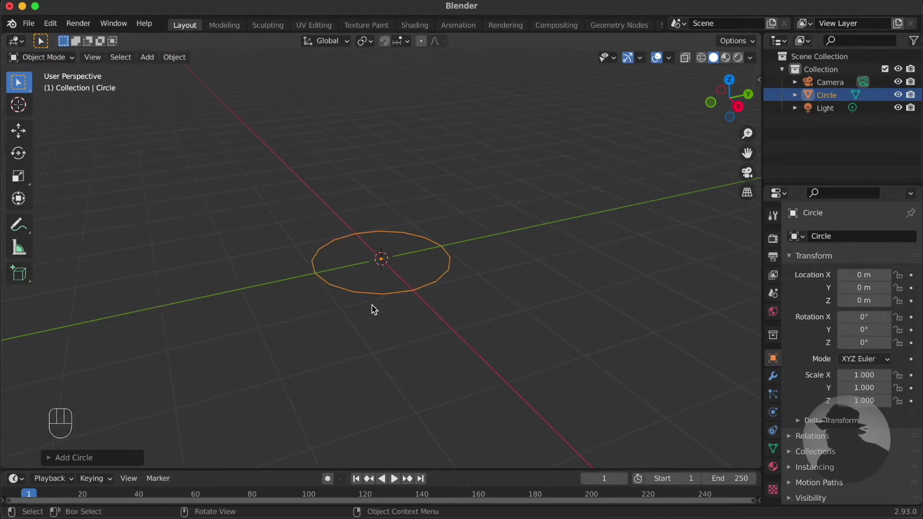
# Step: Fill the circle, extrude it up into a cylinder and widen the top rim into a taper
pyautogui.press('Tab')
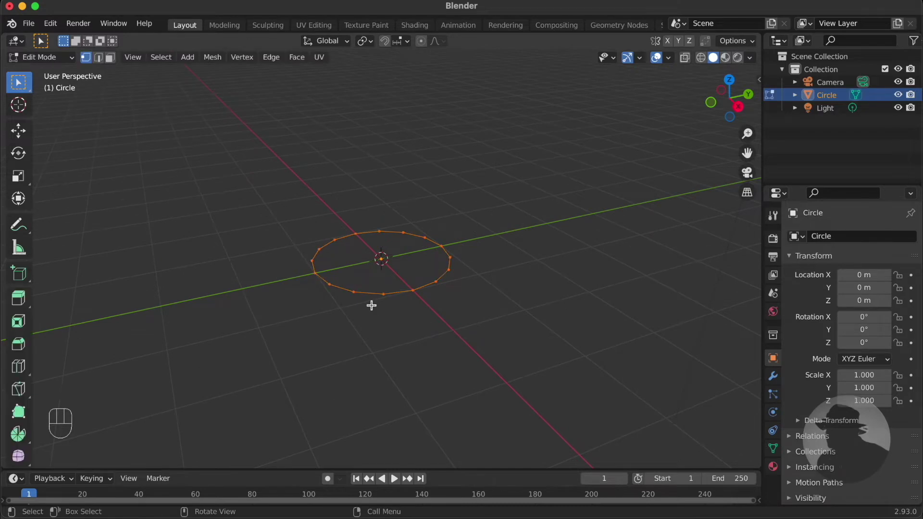
pyautogui.press('f')
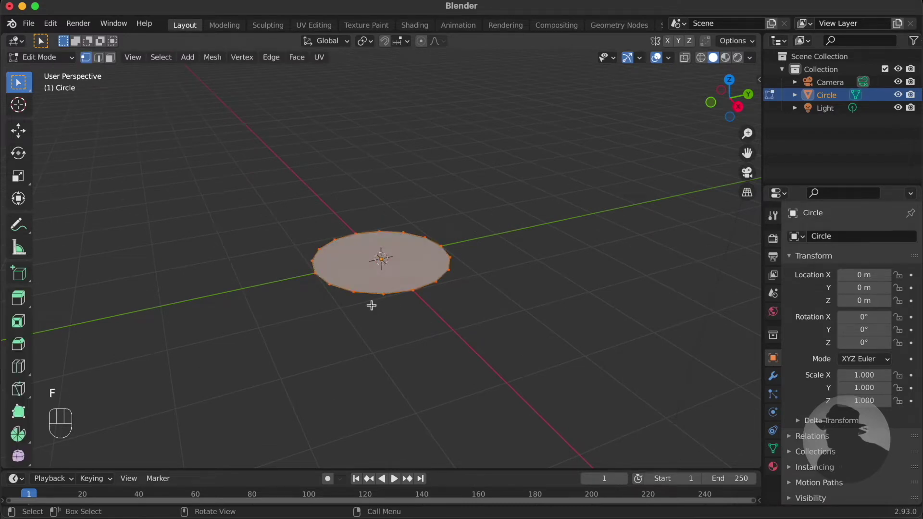
pyautogui.press('e')
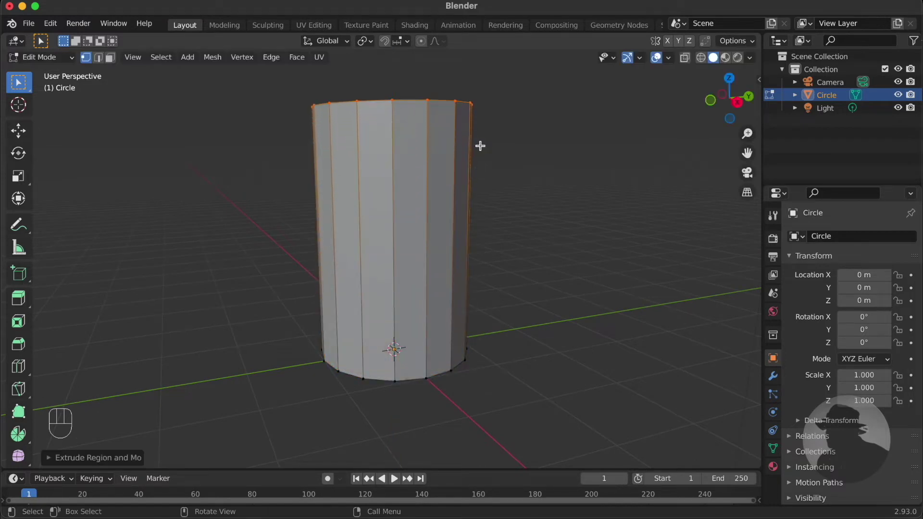
pyautogui.press('s')
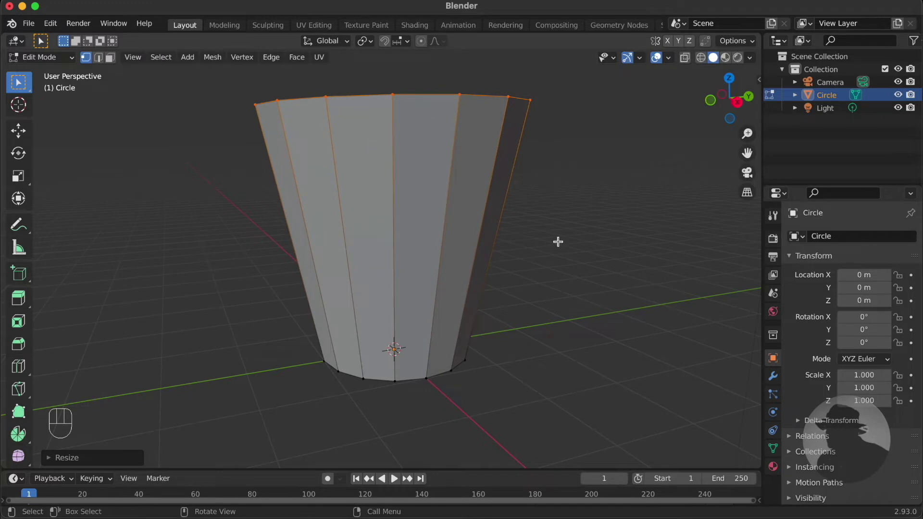
# Step: Add horizontal loop cuts and scale the middle outward to round the cup body
pyautogui.press('ctrl+r')
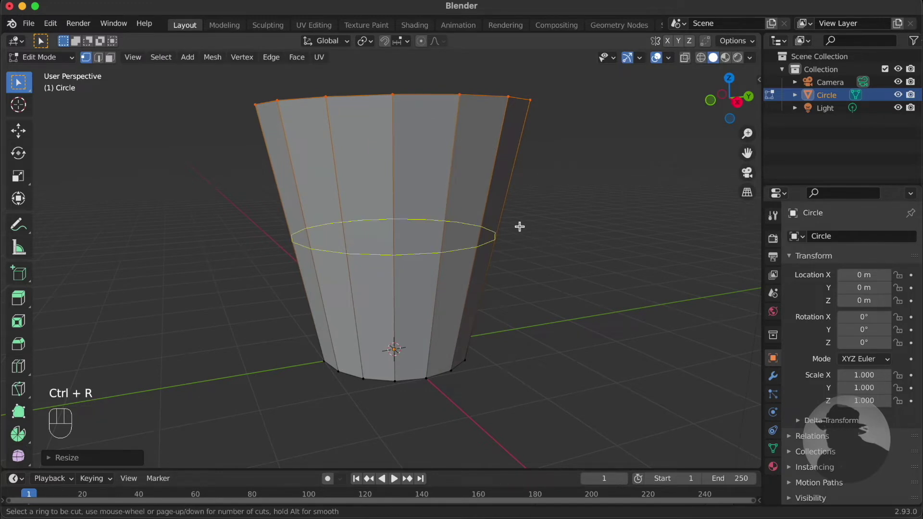
pyautogui.press('s')
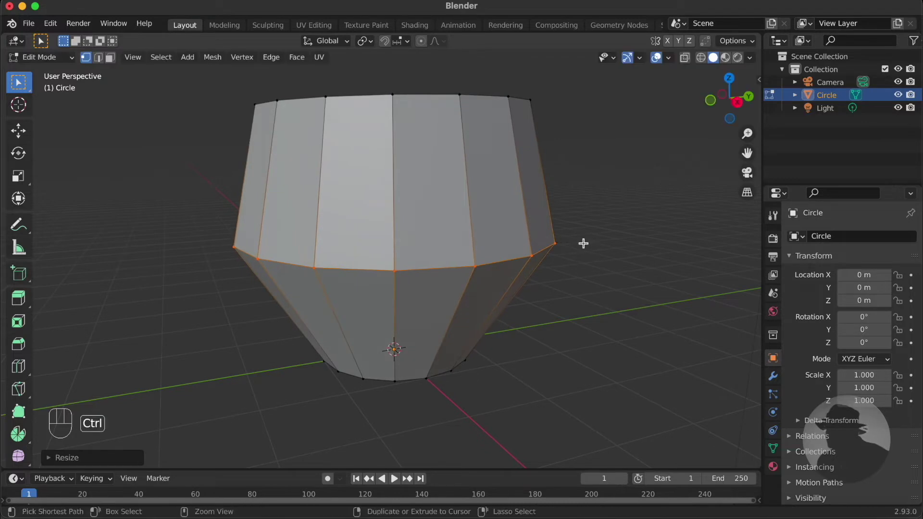
pyautogui.press('ctrl+b')
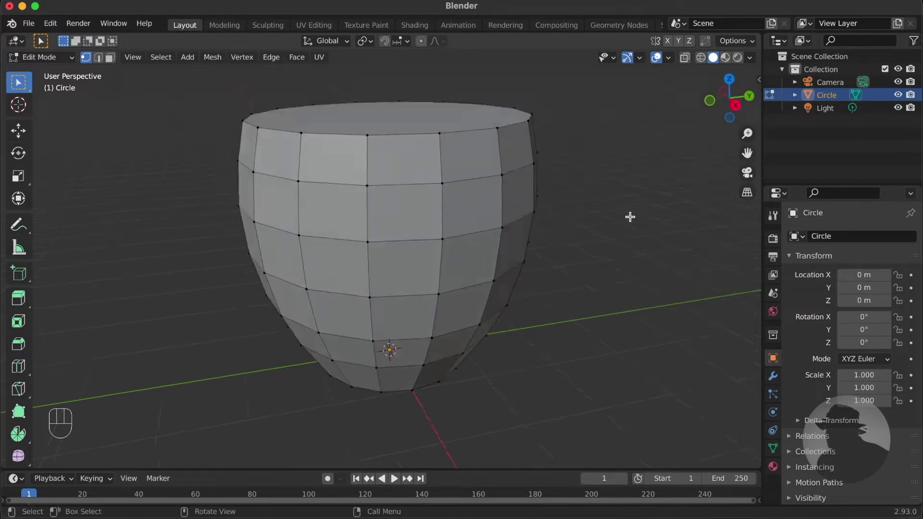
pyautogui.press('3')
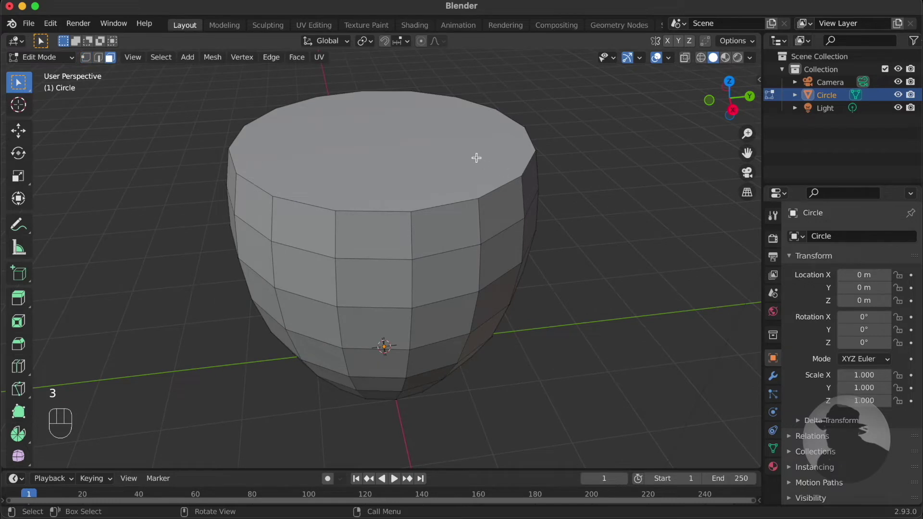
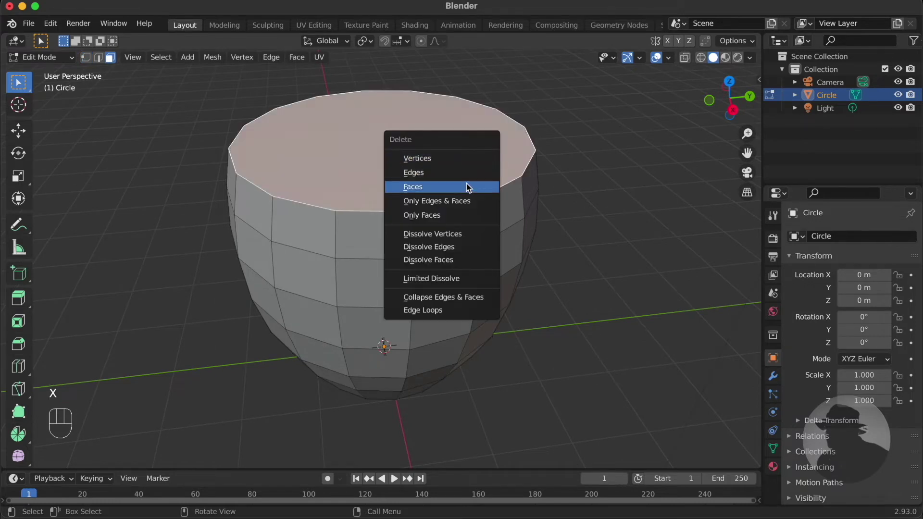
# Step: Give the cup walls real thickness with a Solidify modifier and apply it permanently
pyautogui.press('Tab')
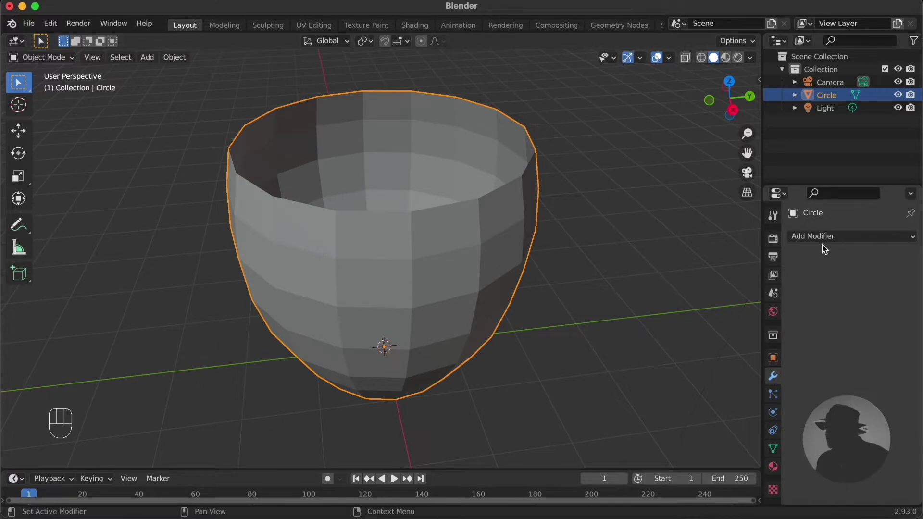
pyautogui.moveTo(826, 243); pyautogui.dragTo(655, 459)
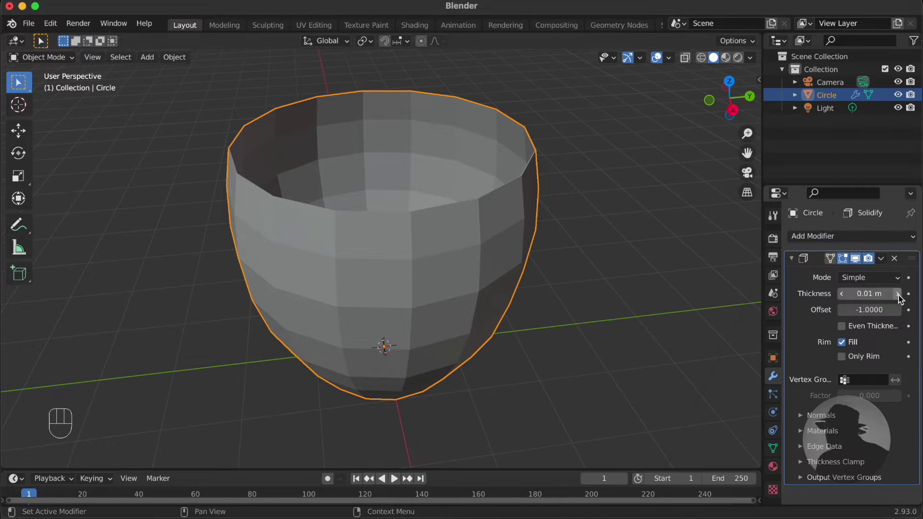
pyautogui.click(901, 301)
pyautogui.moveTo(902, 301); pyautogui.dragTo(856, 274)
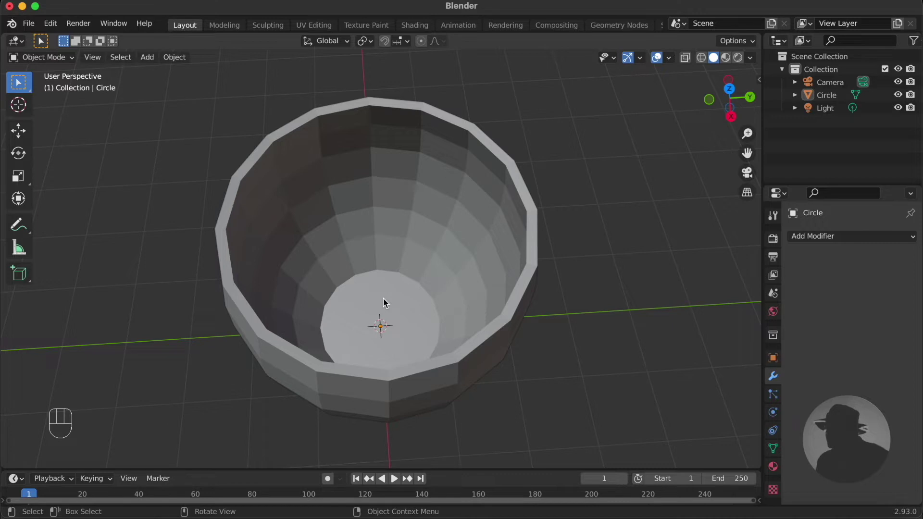
# Step: From a side X-ray view, widen the cup's flat base slightly
pyautogui.press('Tab')
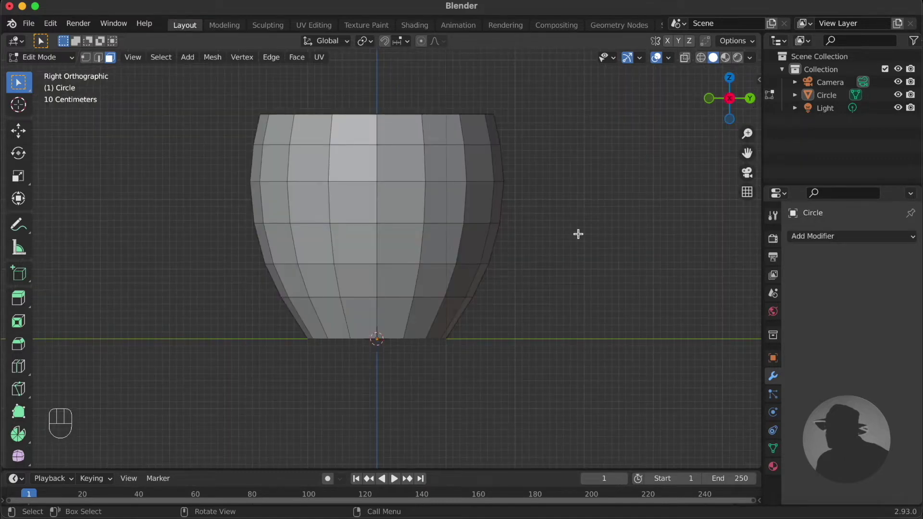
pyautogui.press('alt+z')
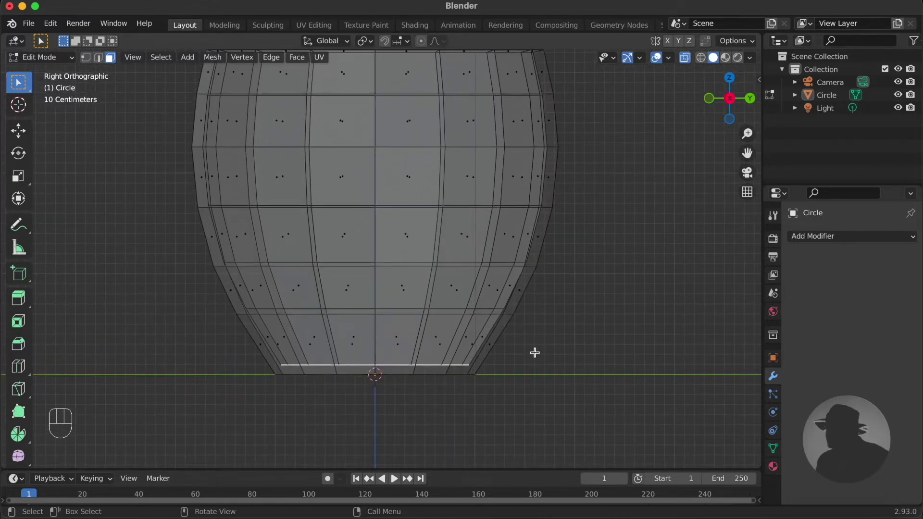
pyautogui.press('g')
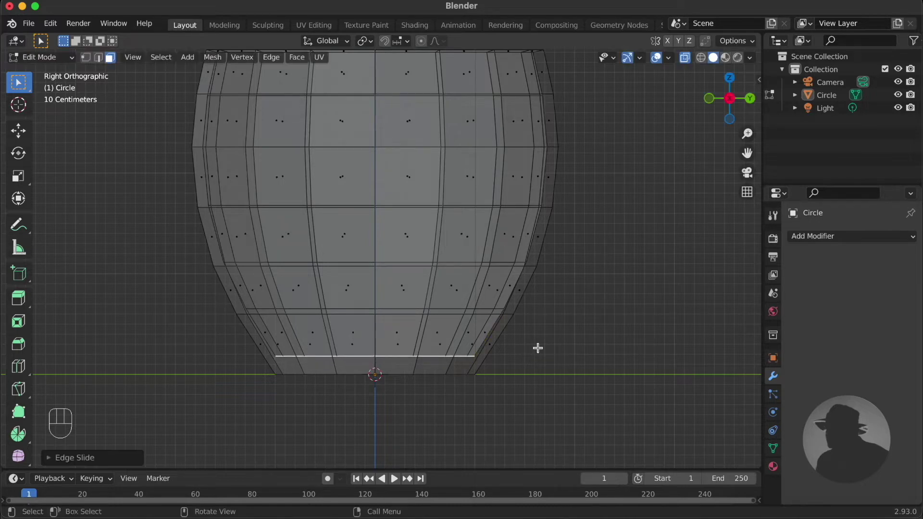
# Step: Select the whole cup mesh and rotate it about 11° around the vertical axis
pyautogui.press('alt+z')
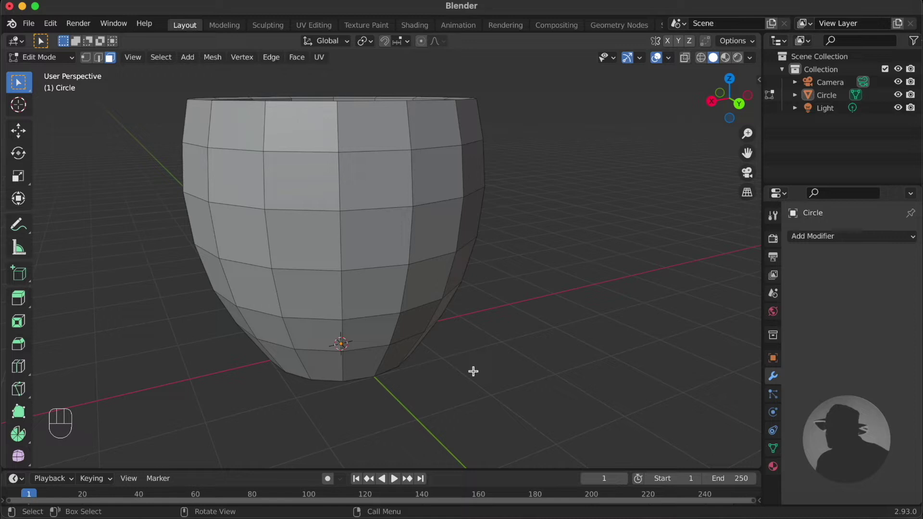
pyautogui.press('a')
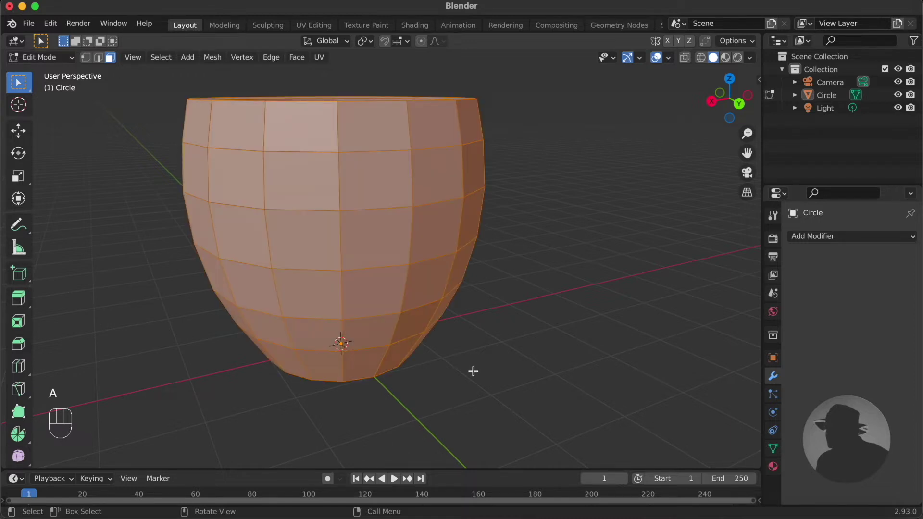
pyautogui.press('r')
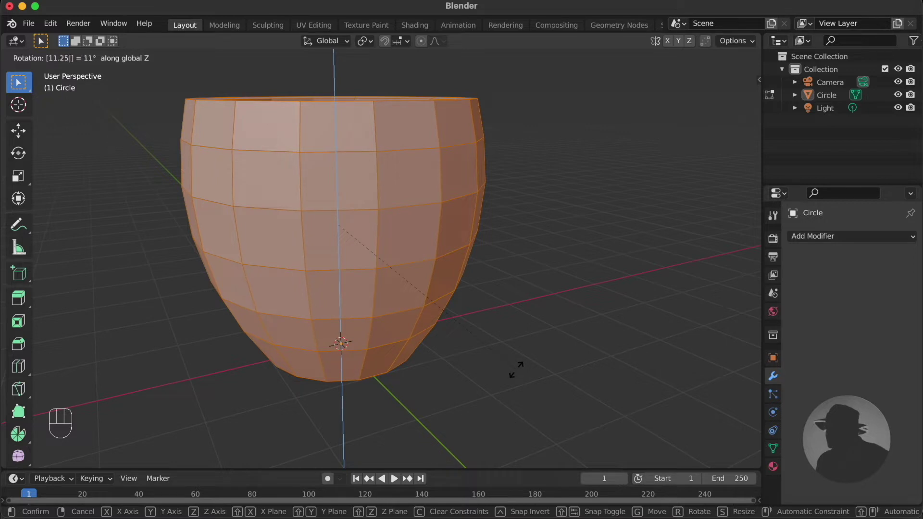
# Step: Inset one upper and one lower side face on the body as handle attachment spots
pyautogui.press('Return')
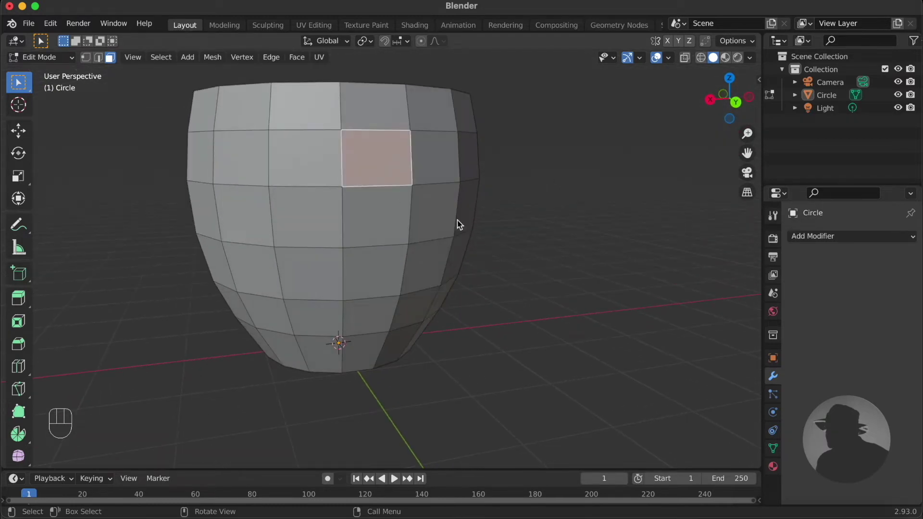
pyautogui.press('i')
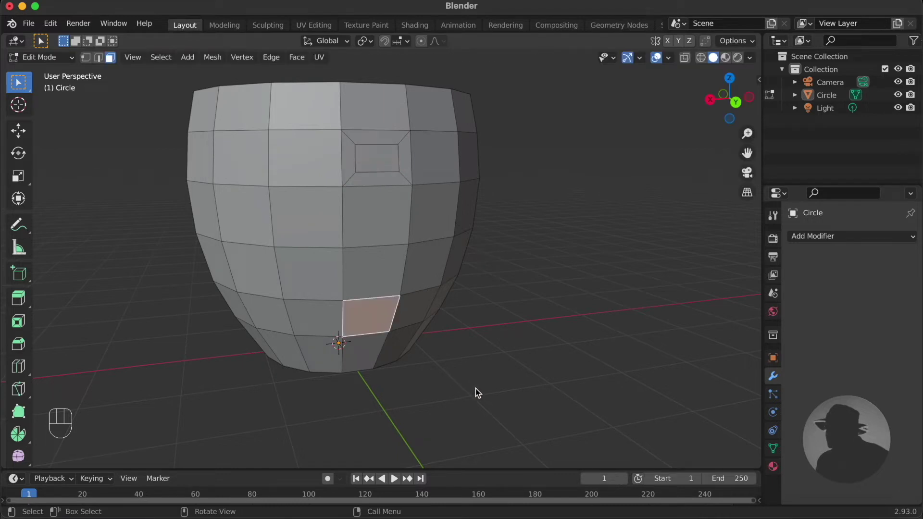
pyautogui.press('i')
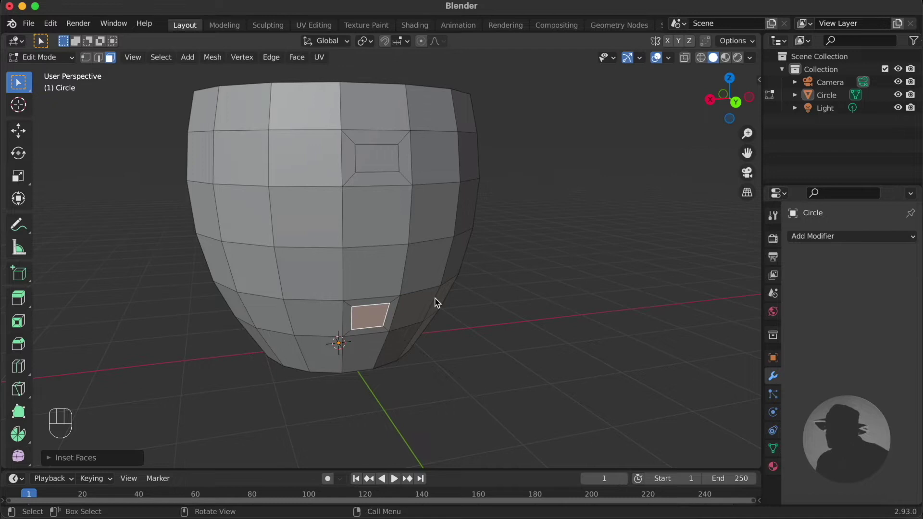
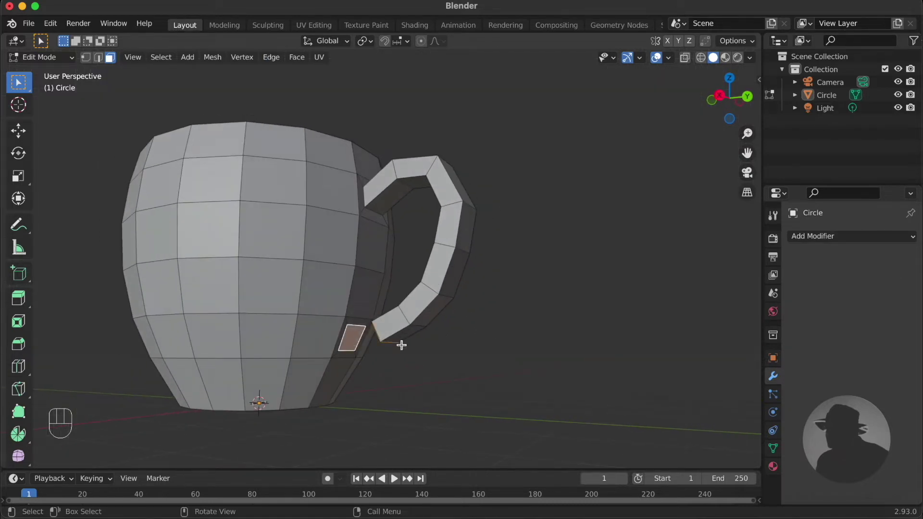
# Step: Add a Subdivision Surface modifier to smooth the cup and view it from the side
pyautogui.press('ctrl+e')
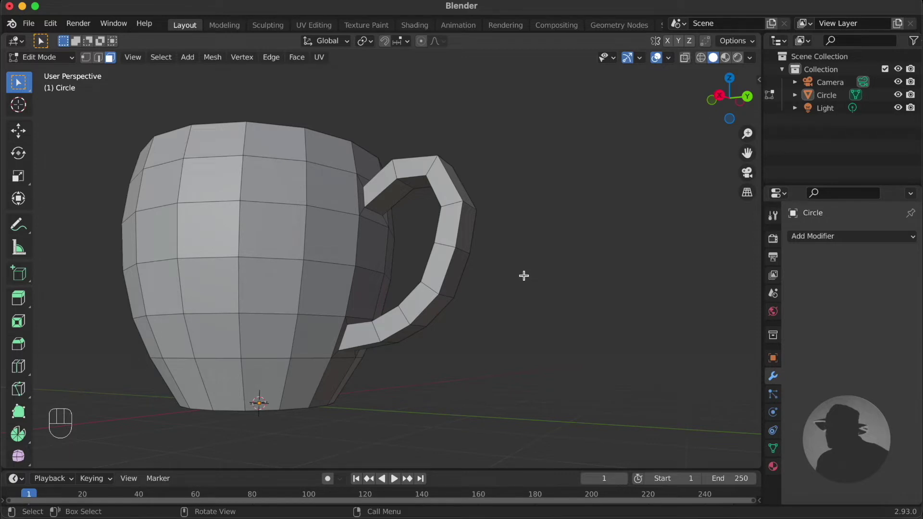
pyautogui.press('Tab')
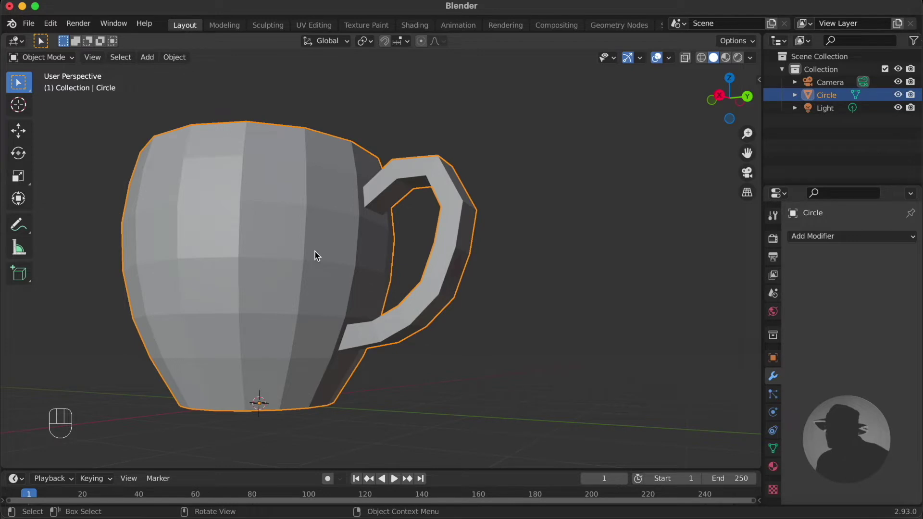
pyautogui.press('ctrl+3')
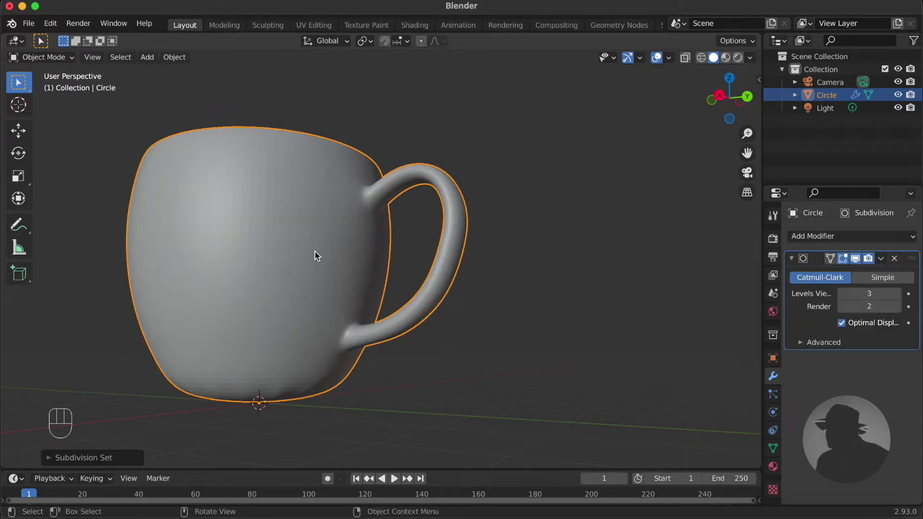
pyautogui.click(319, 253)
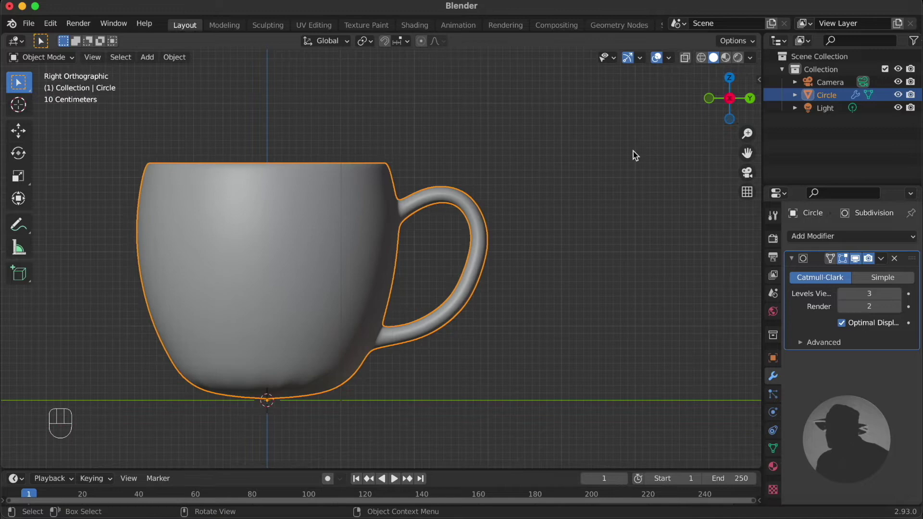
# Step: Enter mesh editing with X-ray on to see the cup's hidden cage edges
pyautogui.press('Tab')
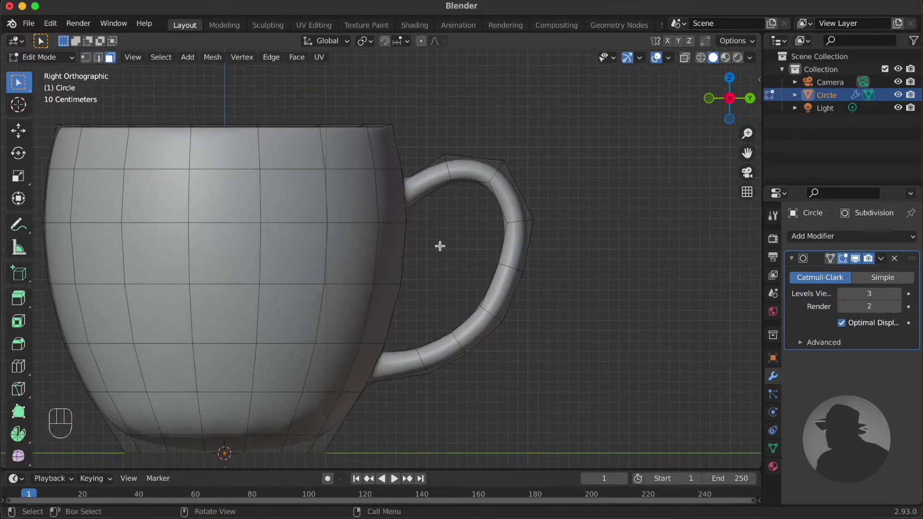
pyautogui.press('alt+z')
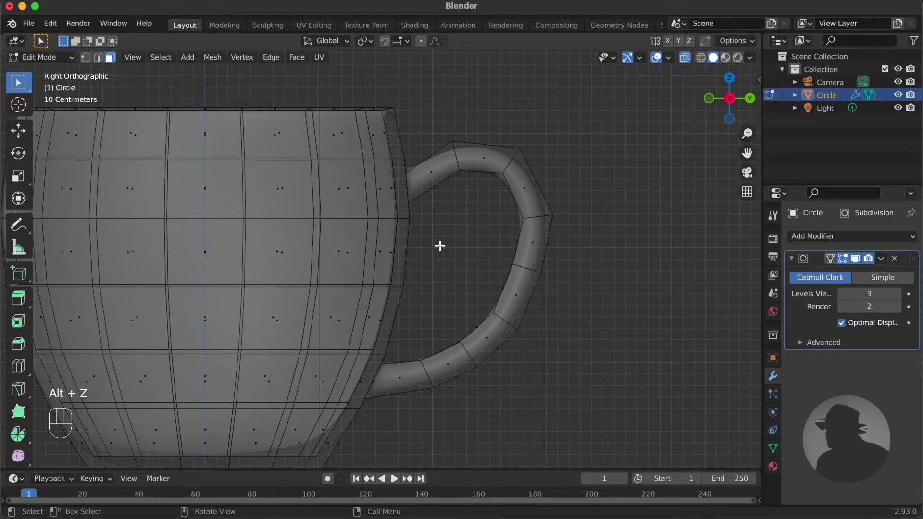
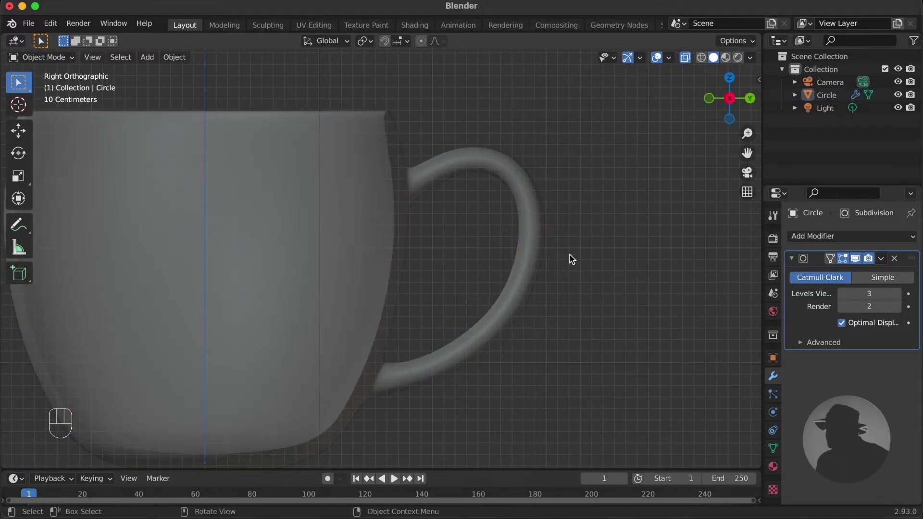
# Step: Add an edge loop just below the rim and toggle the modifier's edit-mode display
pyautogui.press('alt+z')
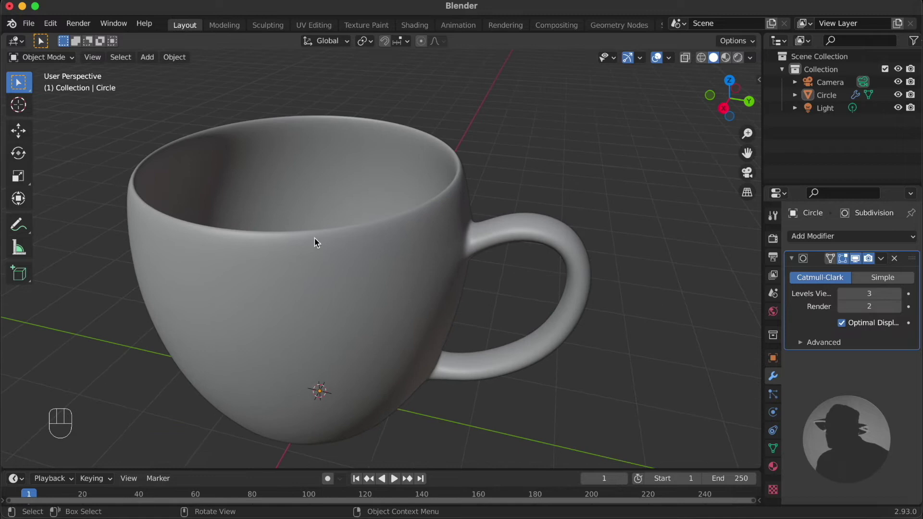
pyautogui.press('Tab')
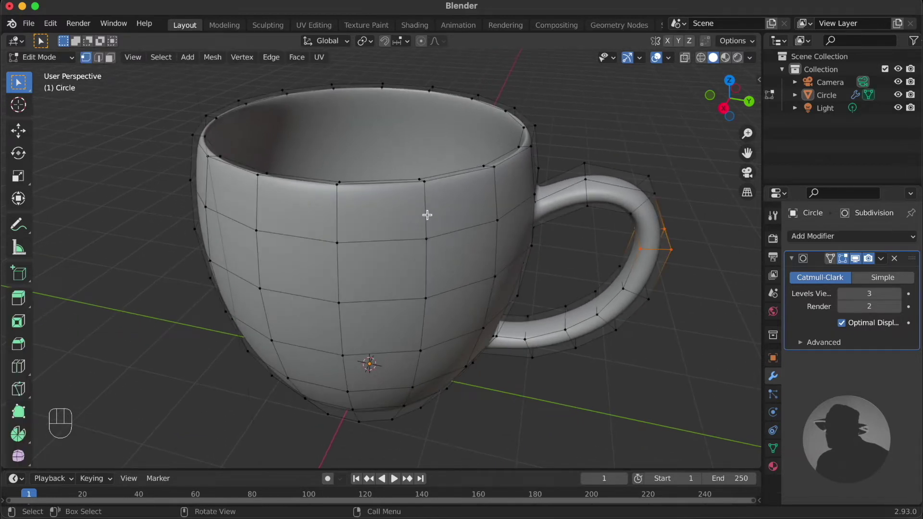
pyautogui.press('ctrl+r')
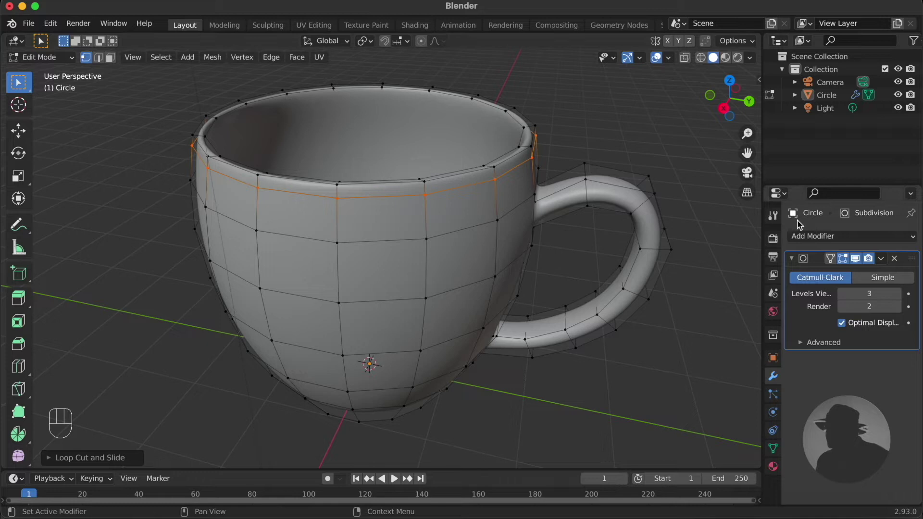
pyautogui.click(862, 264)
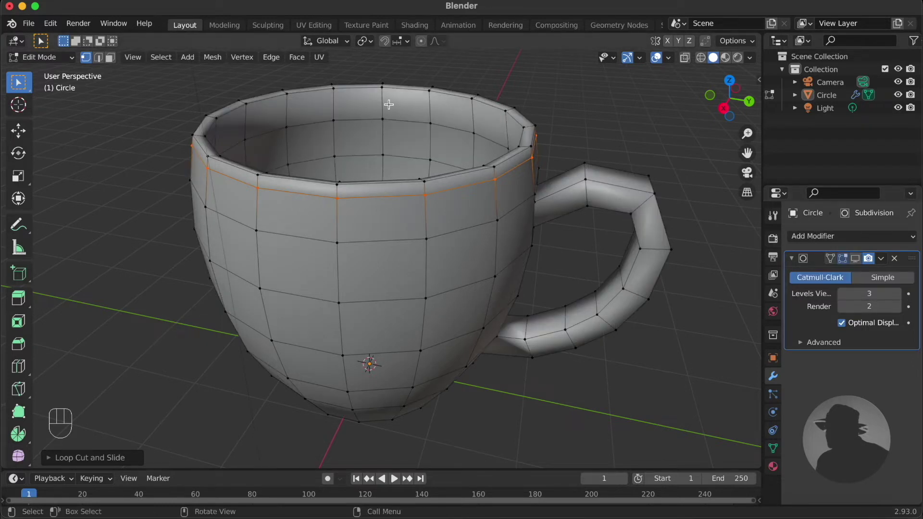
pyautogui.press('ctrl+r')
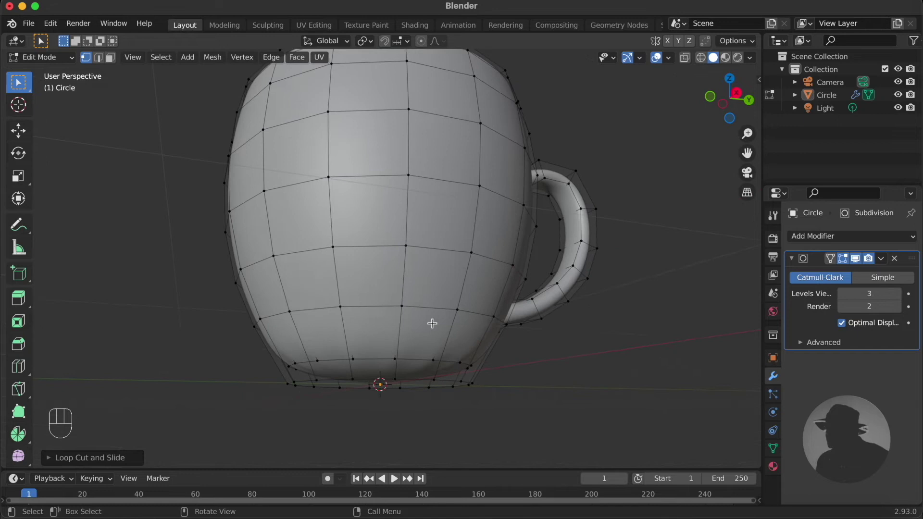
# Step: Add a loop near the base, inset the bottom face and push it inward as a recessed foot
pyautogui.press('ctrl+r')
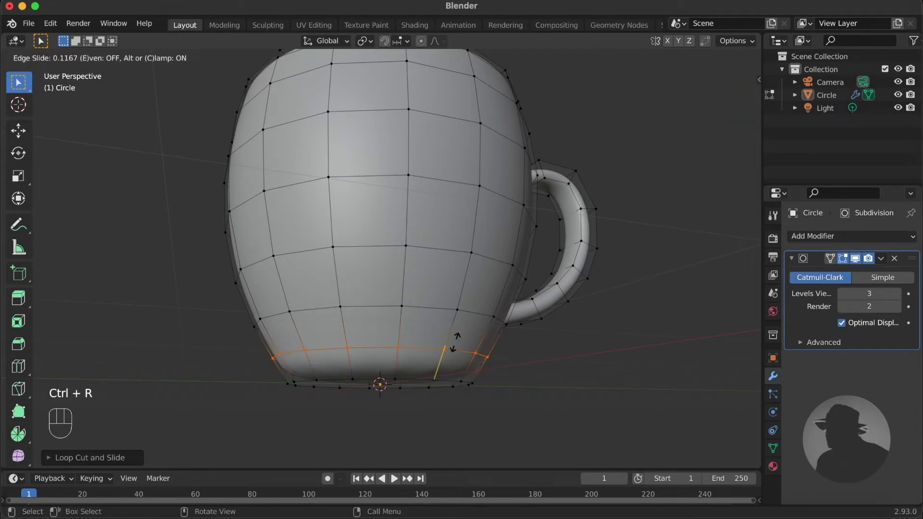
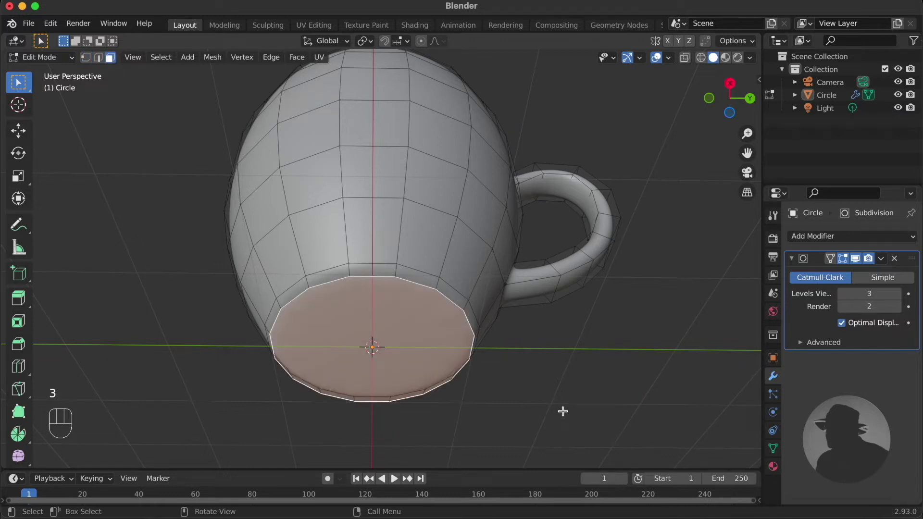
pyautogui.press('i')
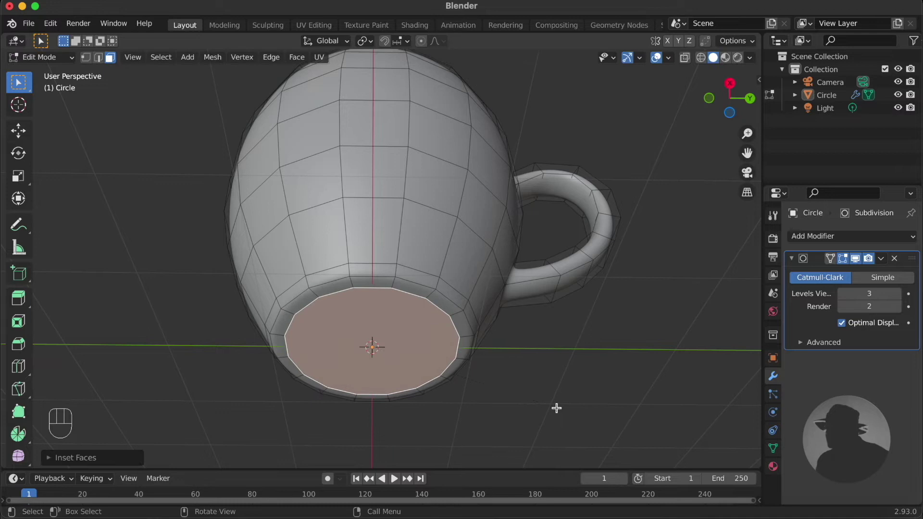
pyautogui.press('e')
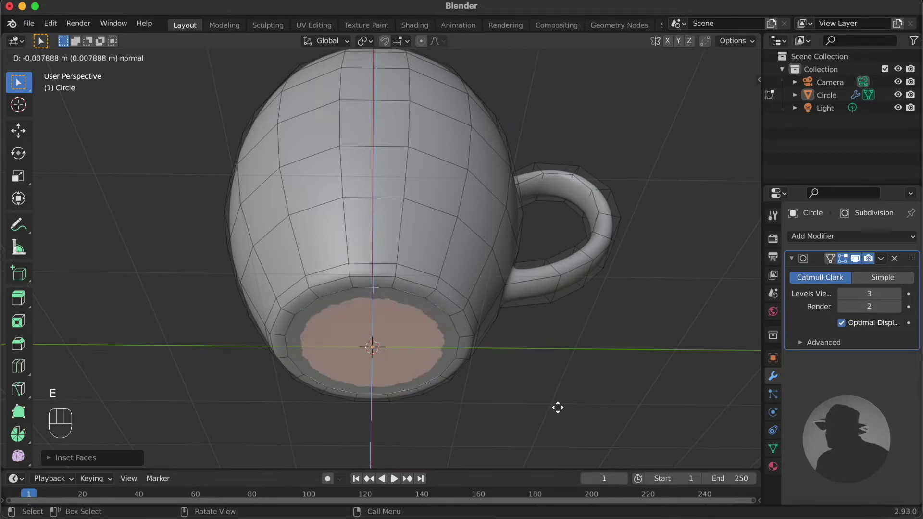
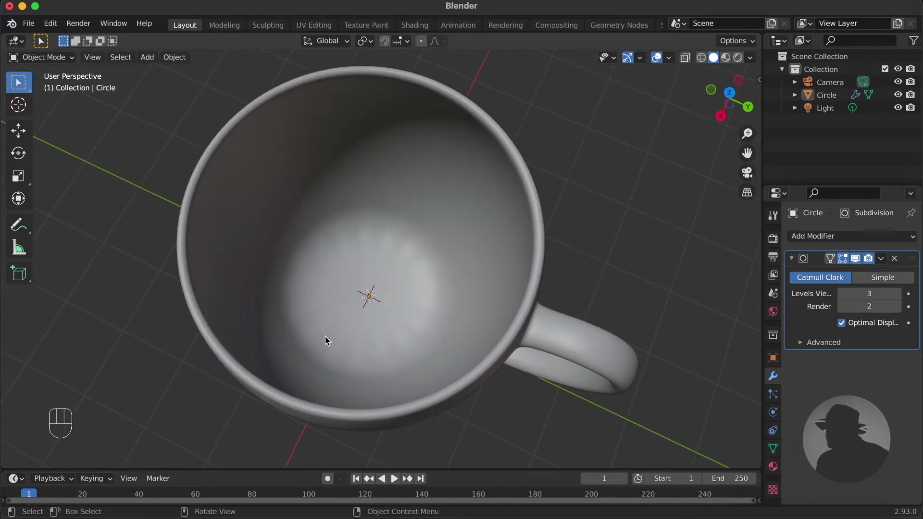
# Step: Add an edge loop near the inner floor and inset the floor face, then return to object mode
pyautogui.press('Tab')
pyautogui.press('Tab')
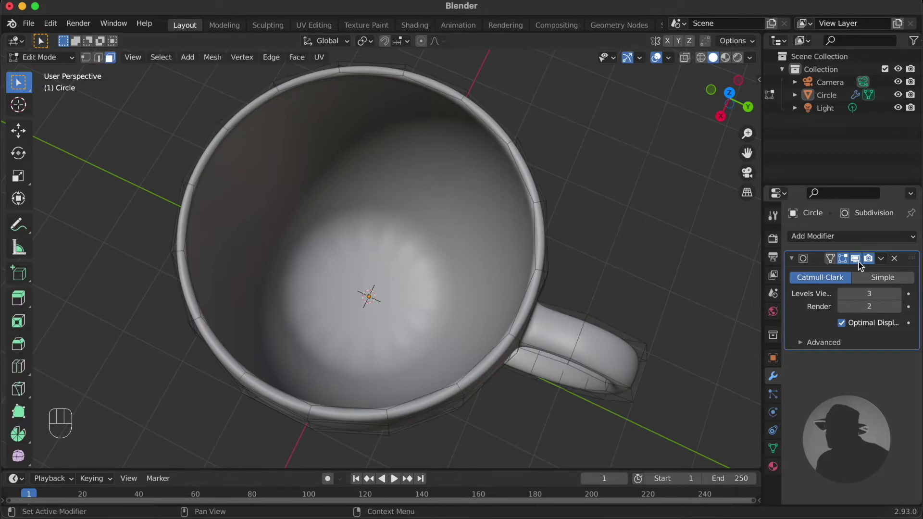
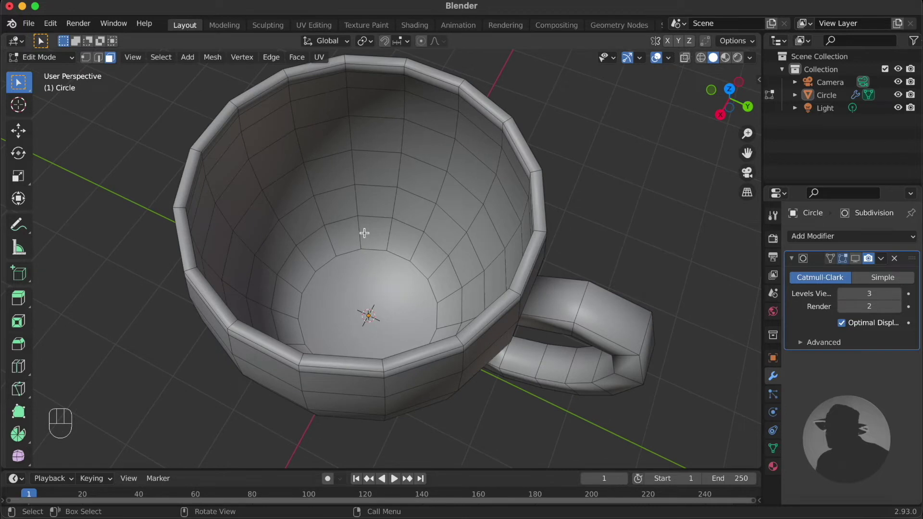
pyautogui.press('ctrl+r')
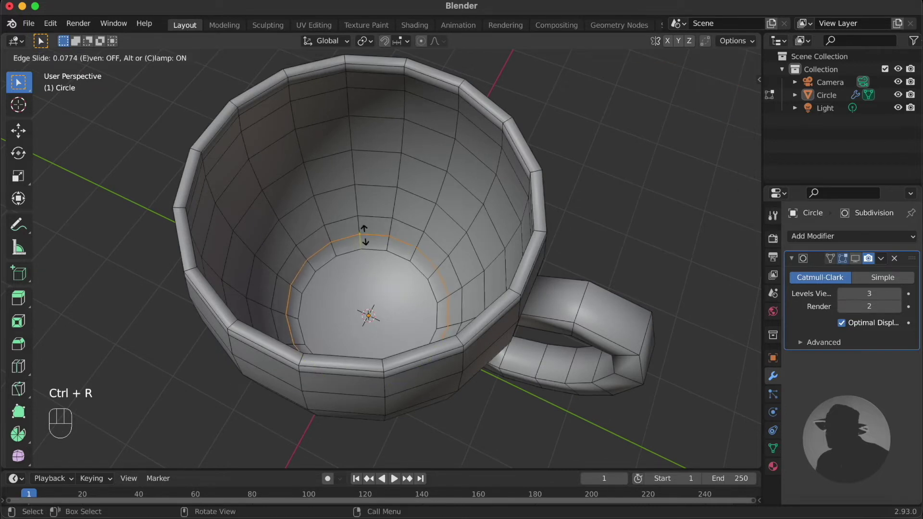
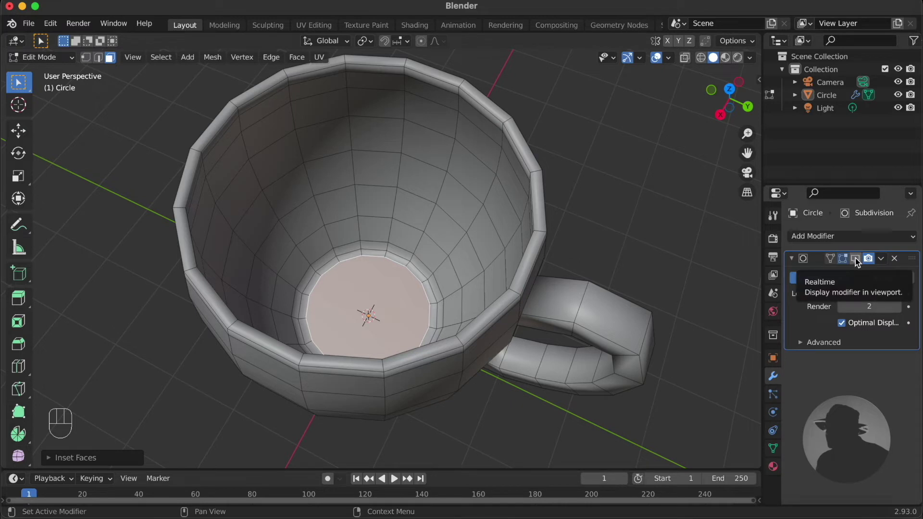
pyautogui.press('Tab')
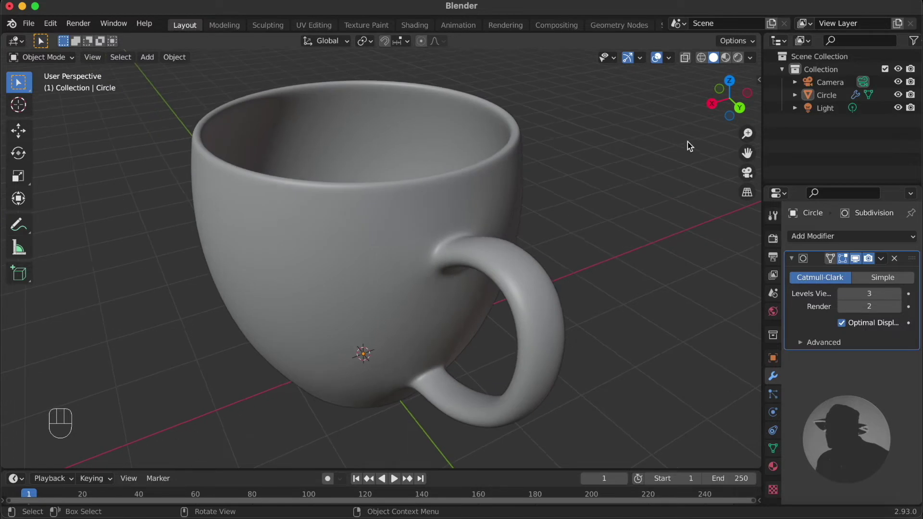
# Step: Inspect the smoothed cup upright in object mode and save the scene as SouvenirCup.blend
pyautogui.moveTo(752, 62); pyautogui.dragTo(518, 311)
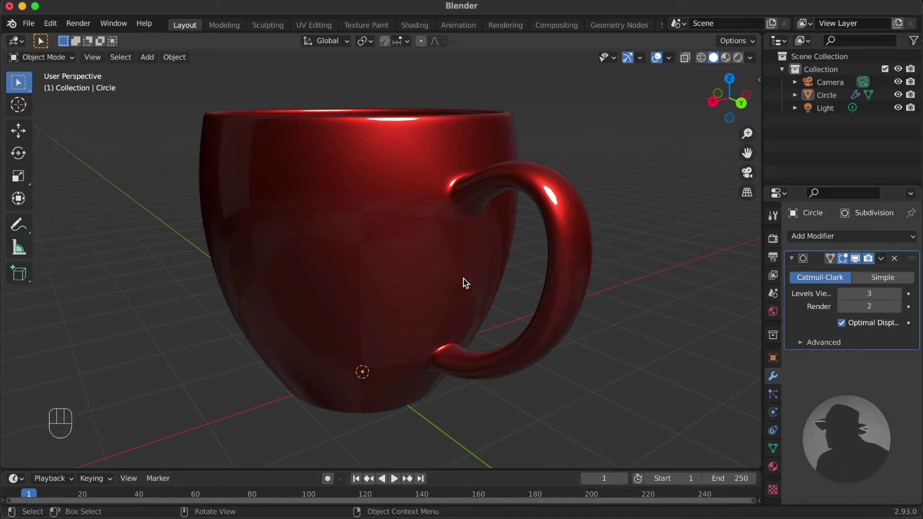
pyautogui.press('Tab')
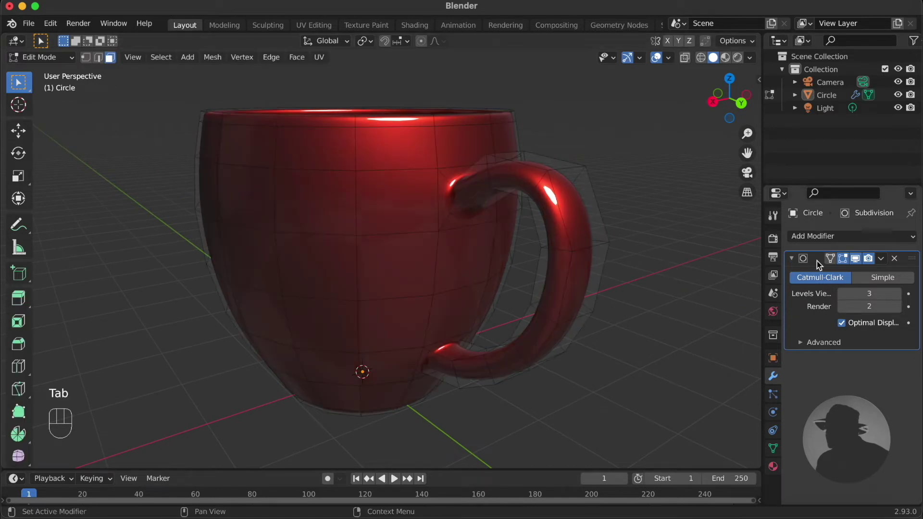
pyautogui.click(835, 263)
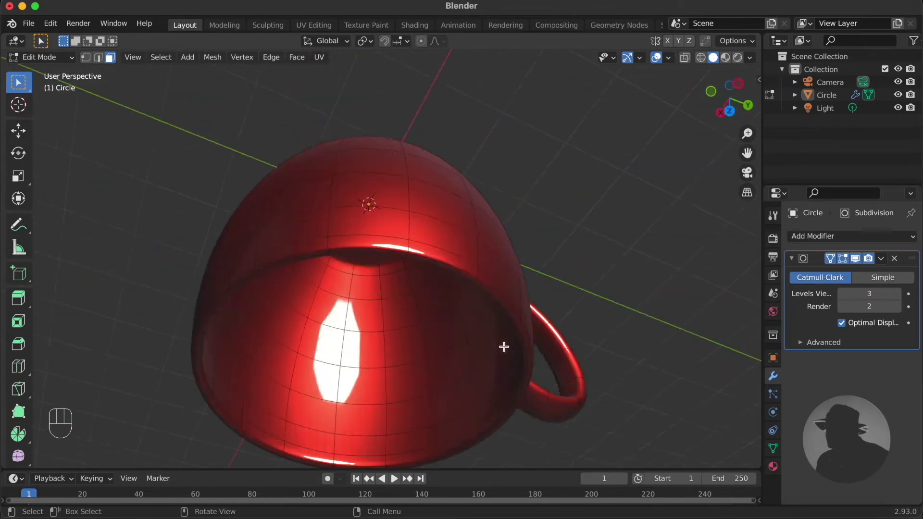
pyautogui.press('Tab')
pyautogui.moveTo(752, 61); pyautogui.dragTo(617, 151)
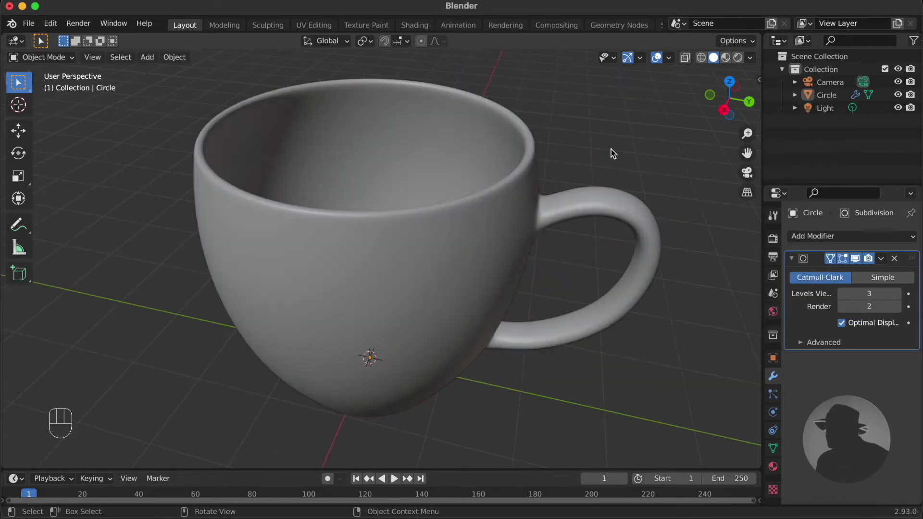
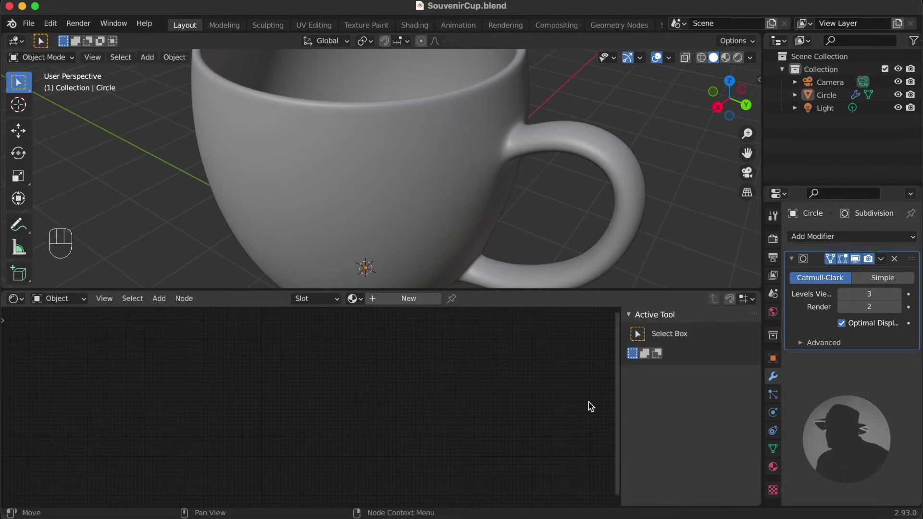
# Step: Create a new white material for the cup with Principled BSDF roughness 0
pyautogui.press('n')
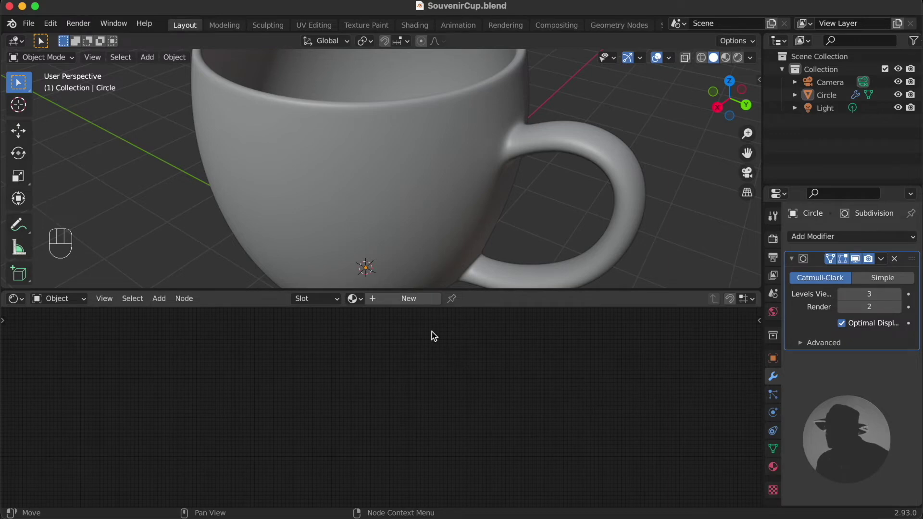
pyautogui.click(417, 303)
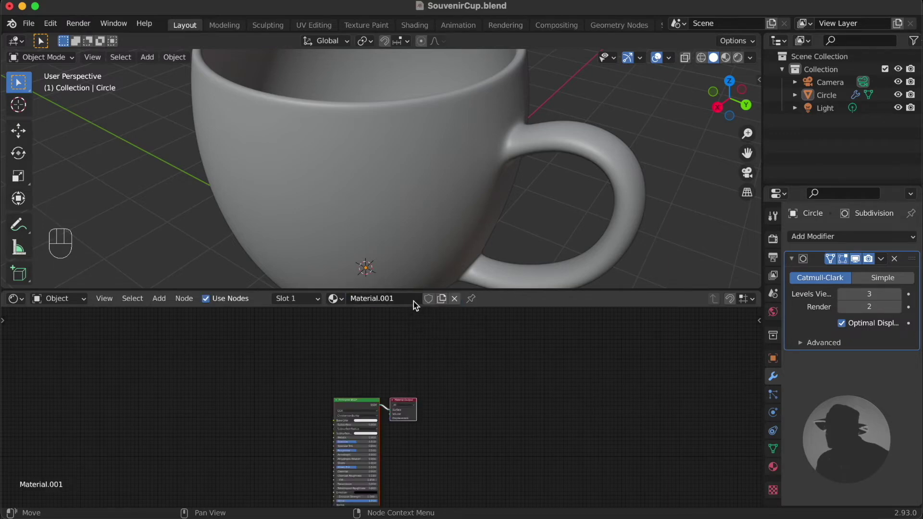
pyautogui.press('z')
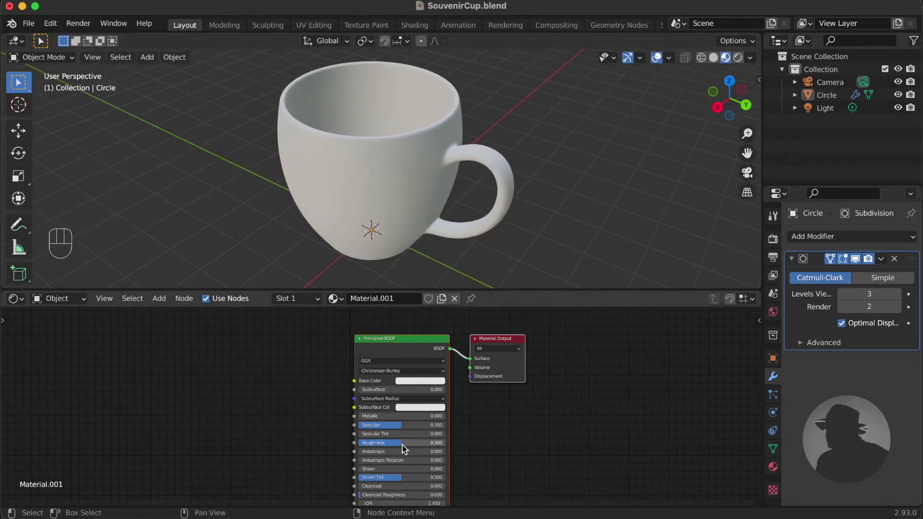
pyautogui.click(406, 448)
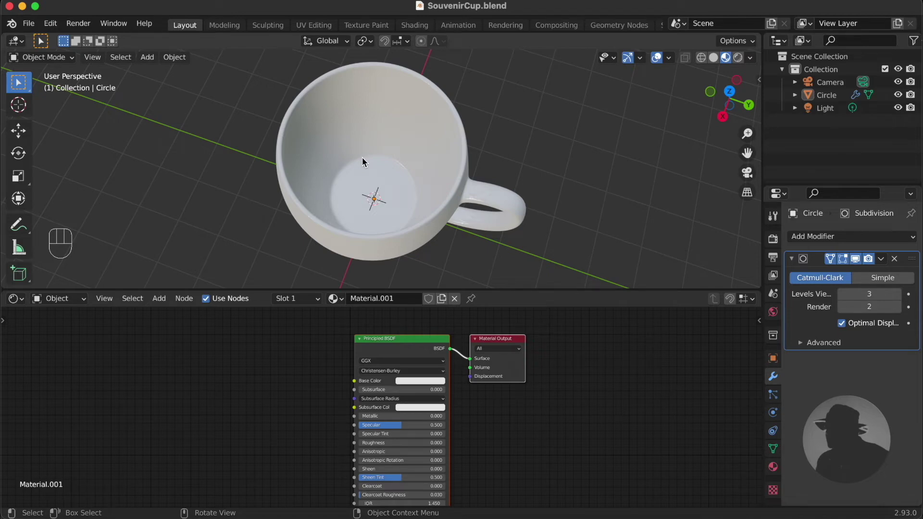
# Step: Assign a second material to the inner and rim faces and set its base colour to blue
pyautogui.press('Tab')
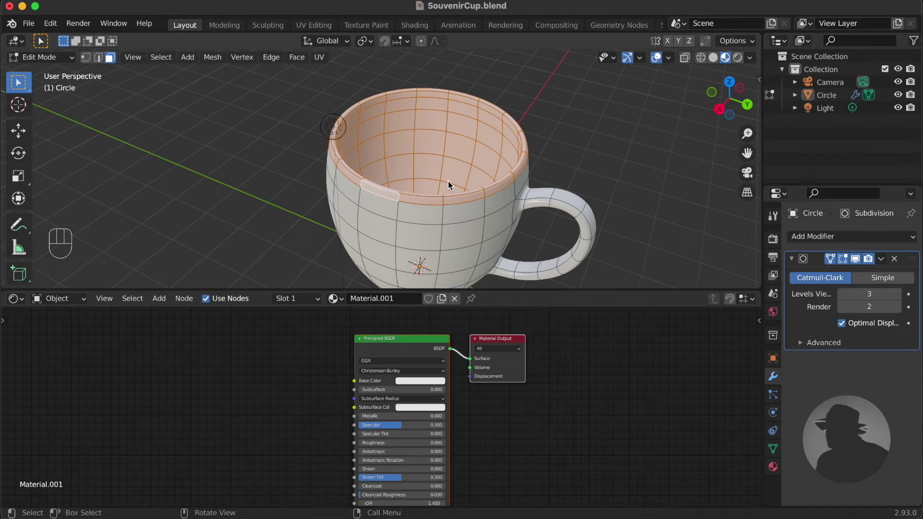
pyautogui.moveTo(308, 304); pyautogui.dragTo(418, 404)
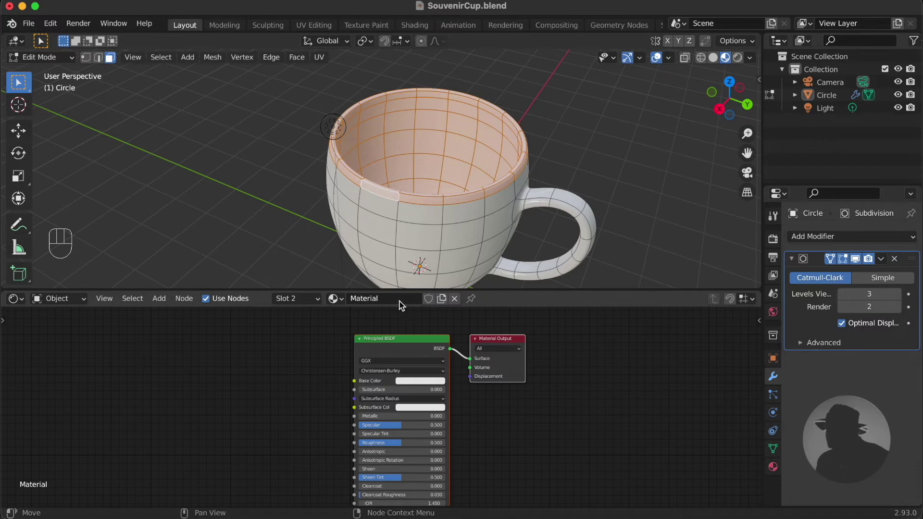
pyautogui.click(430, 376)
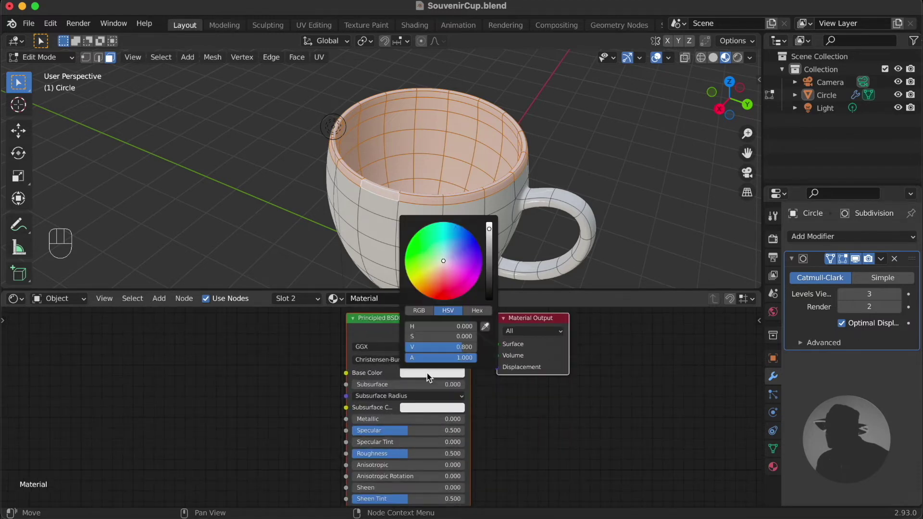
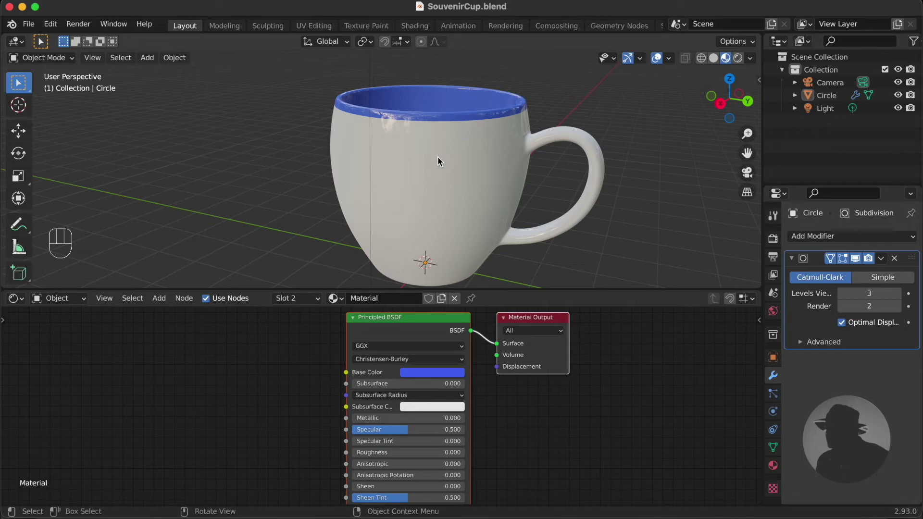
# Step: Give the front band faces Material.002 with the ilovebaguio.png image feeding its base colour
pyautogui.press('Tab')
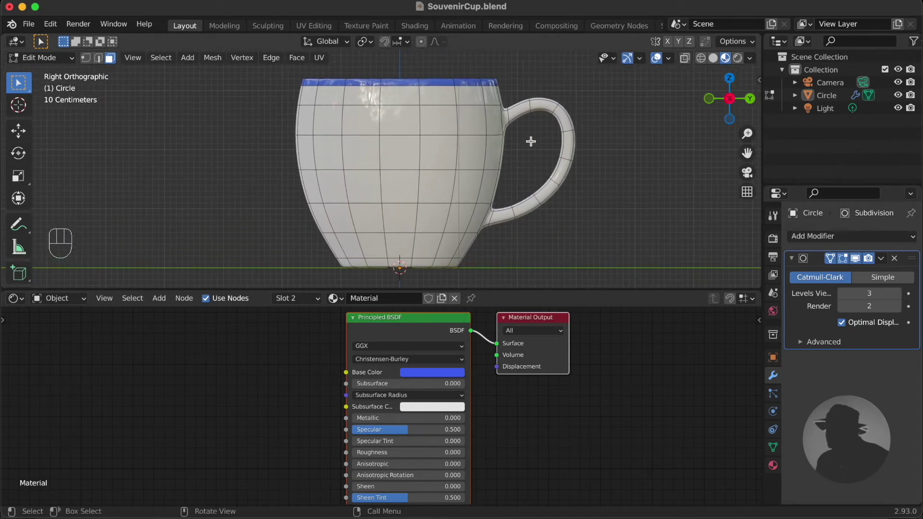
pyautogui.press('c')
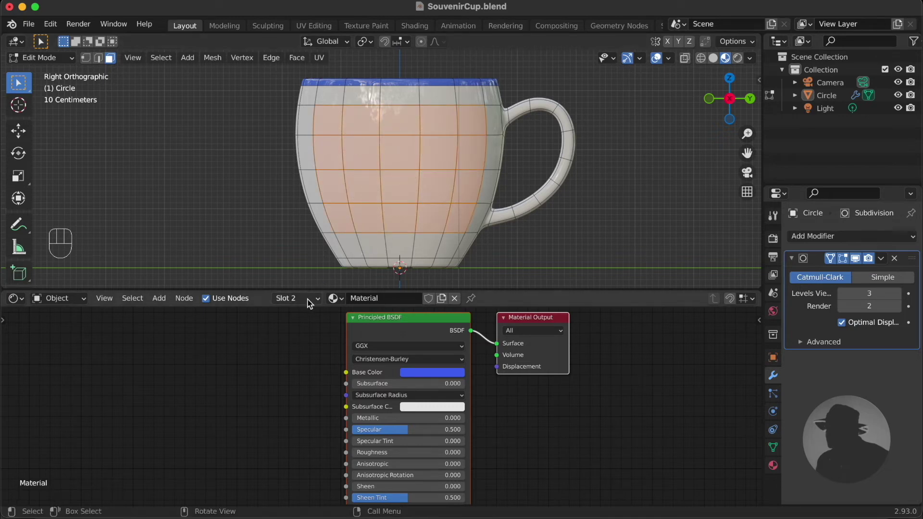
pyautogui.moveTo(311, 304); pyautogui.dragTo(401, 302)
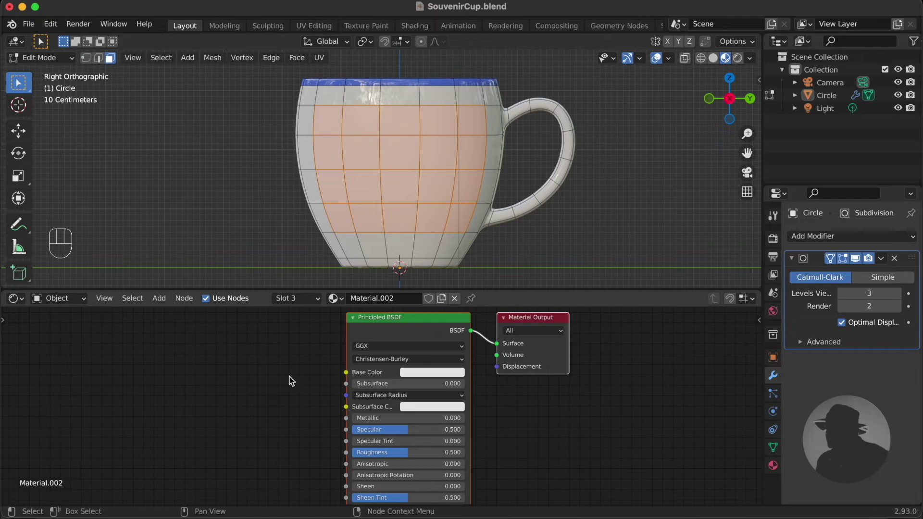
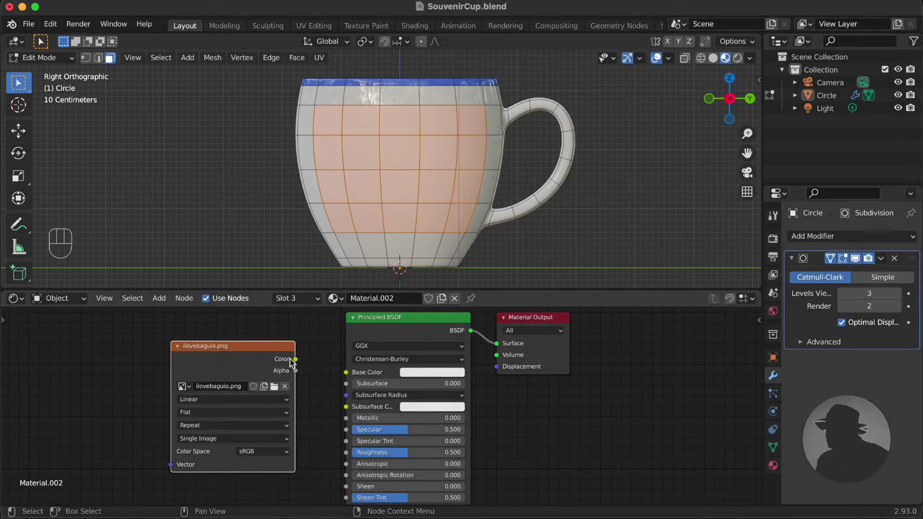
pyautogui.moveTo(300, 363); pyautogui.dragTo(367, 363)
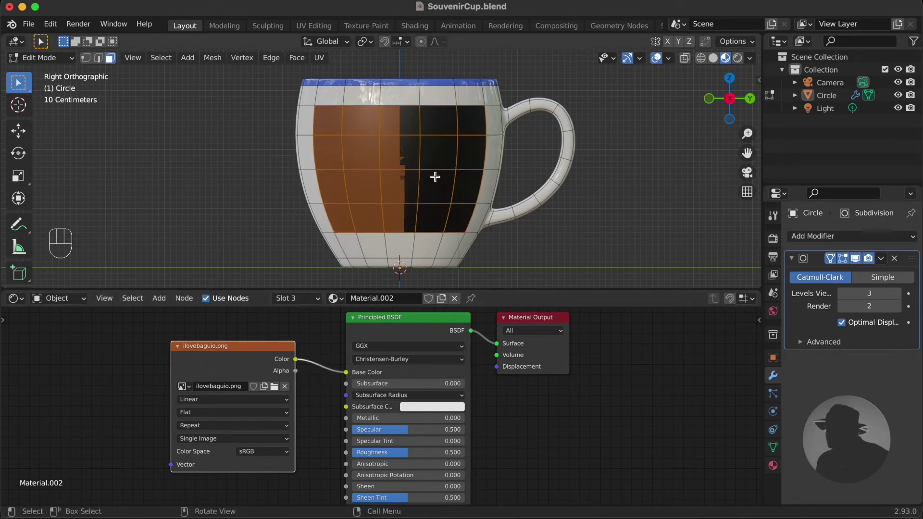
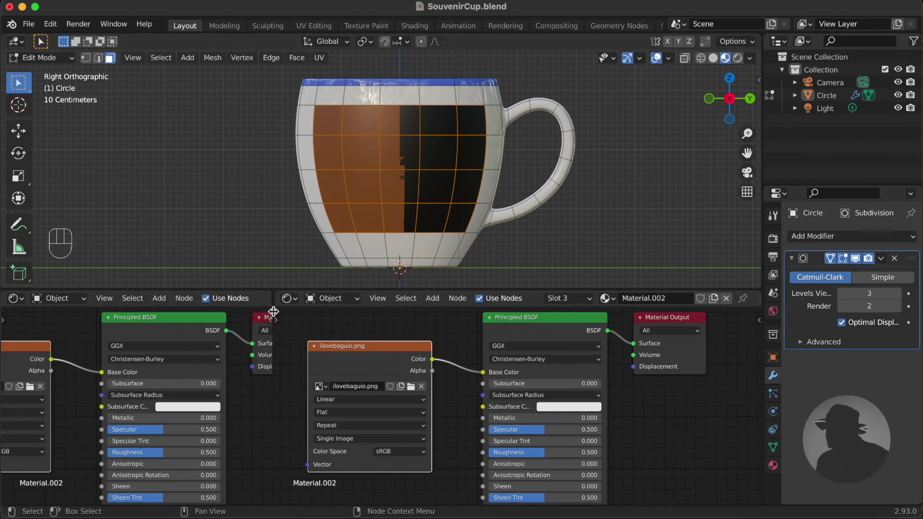
# Step: Split off and enlarge a UV Editor area for unwrapping the print
pyautogui.moveTo(24, 303); pyautogui.dragTo(46, 366)
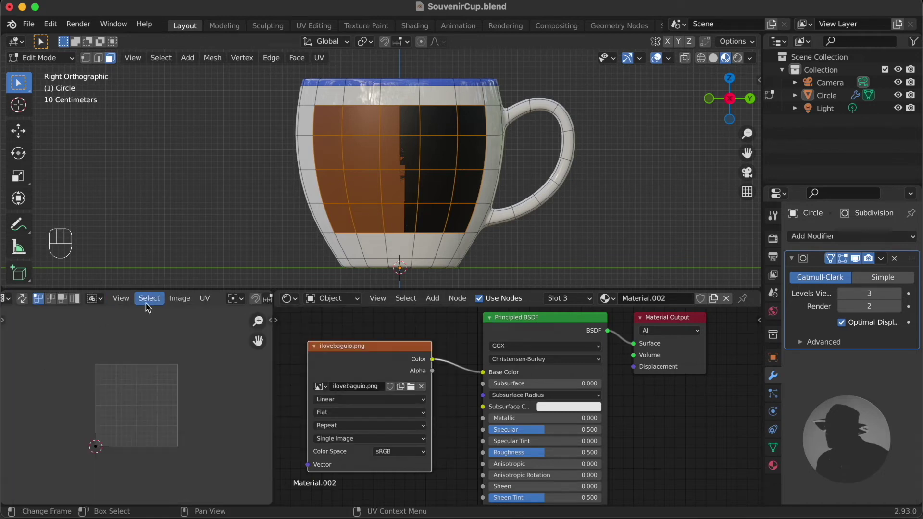
pyautogui.moveTo(139, 305); pyautogui.dragTo(148, 321)
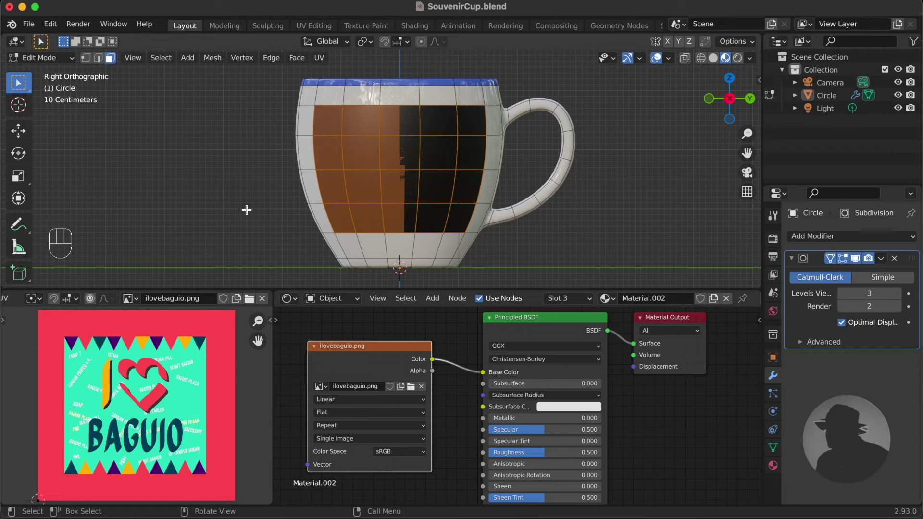
# Step: Unwrap the label faces and scale their UVs so the print fills the band
pyautogui.press('u')
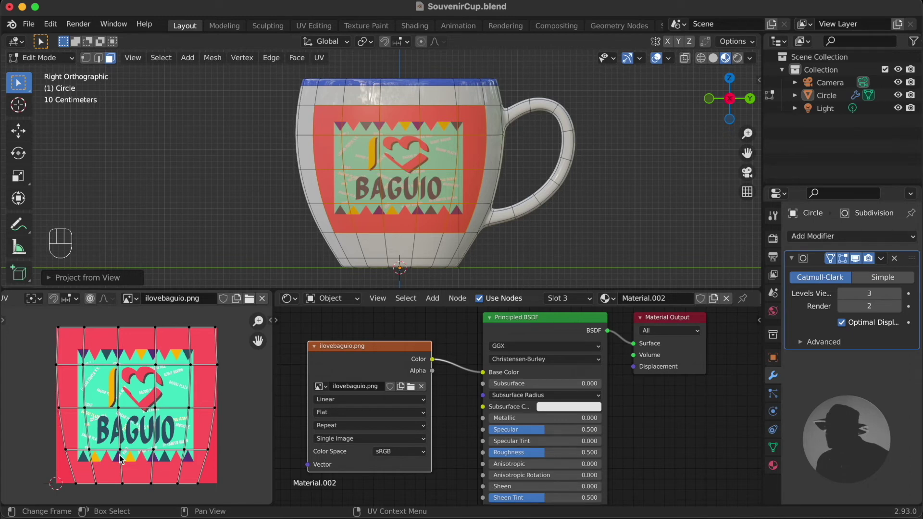
pyautogui.press('2')
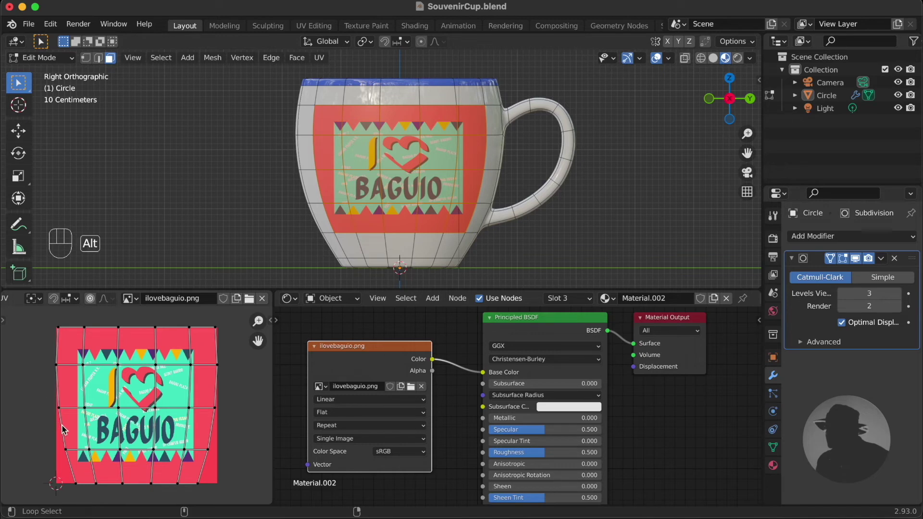
pyautogui.click(66, 426)
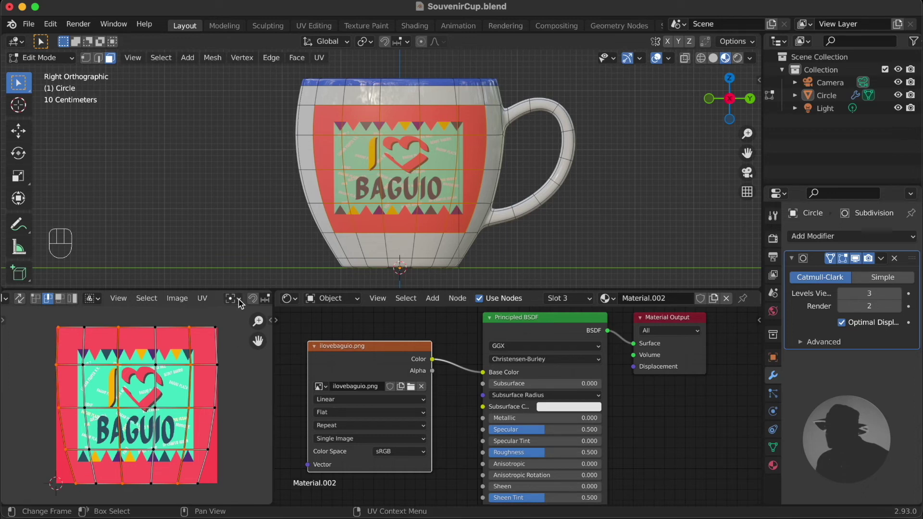
pyautogui.moveTo(240, 302); pyautogui.dragTo(257, 360)
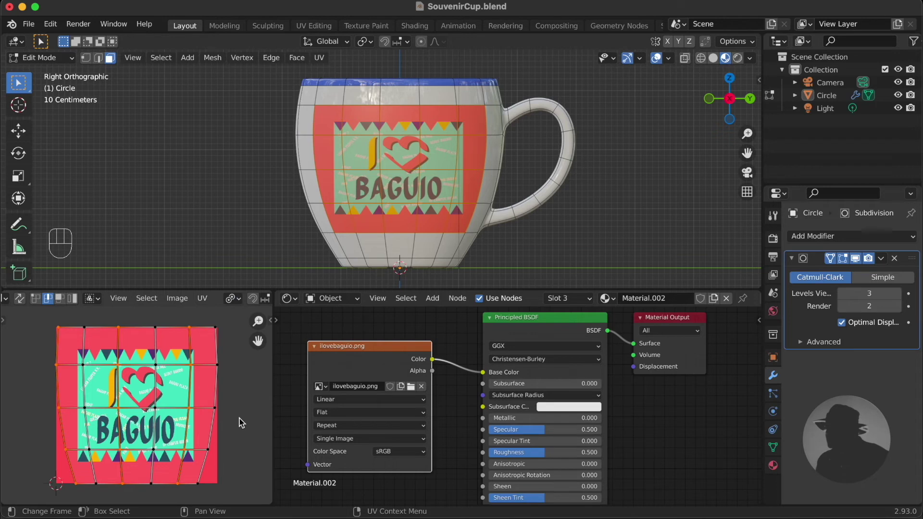
pyautogui.press('s')
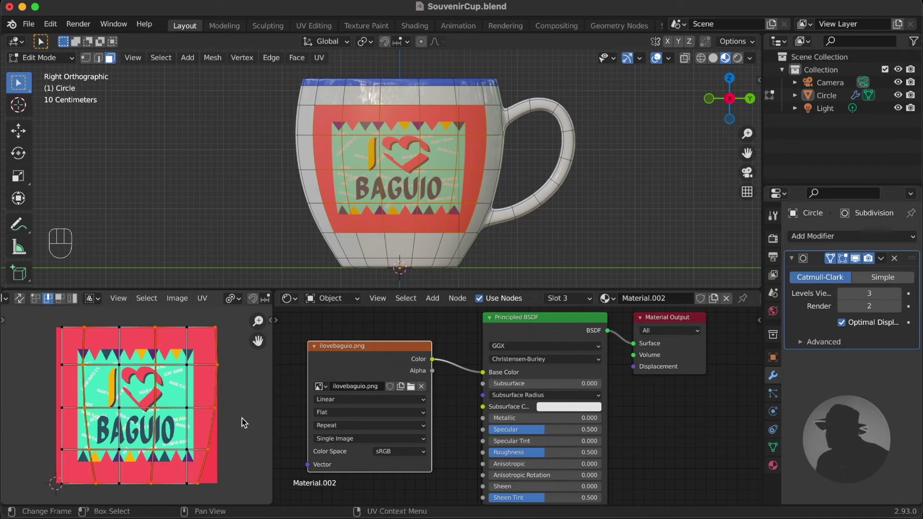
pyautogui.press('s')
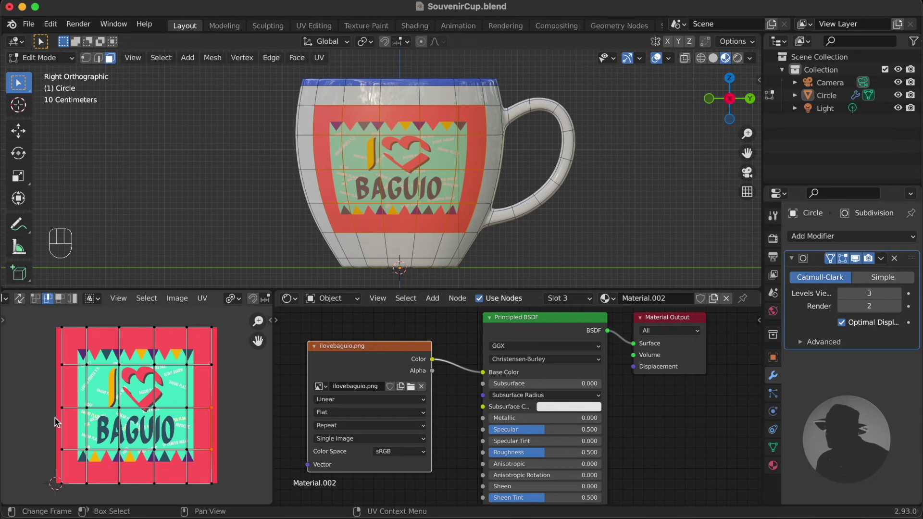
# Step: Move and resize the UVs to centre the I love Baguio print in its frame
pyautogui.click(68, 426)
pyautogui.press('g')
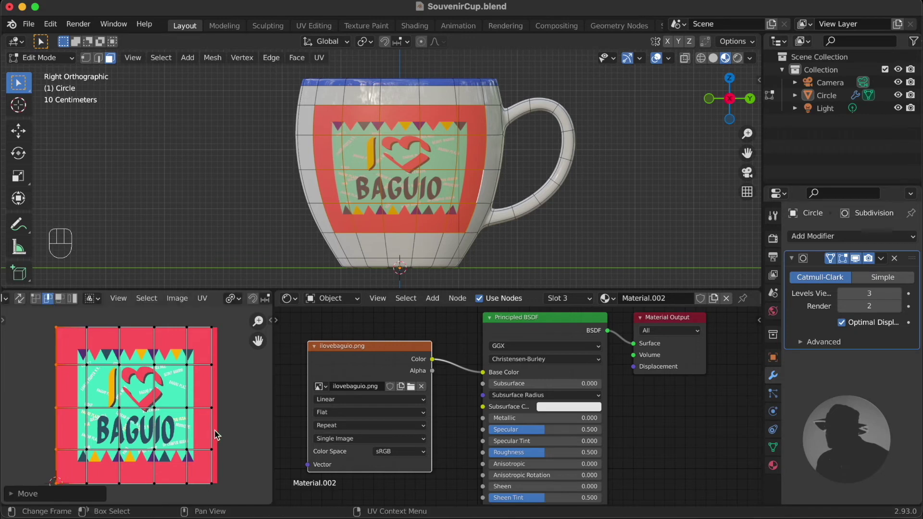
pyautogui.press('g')
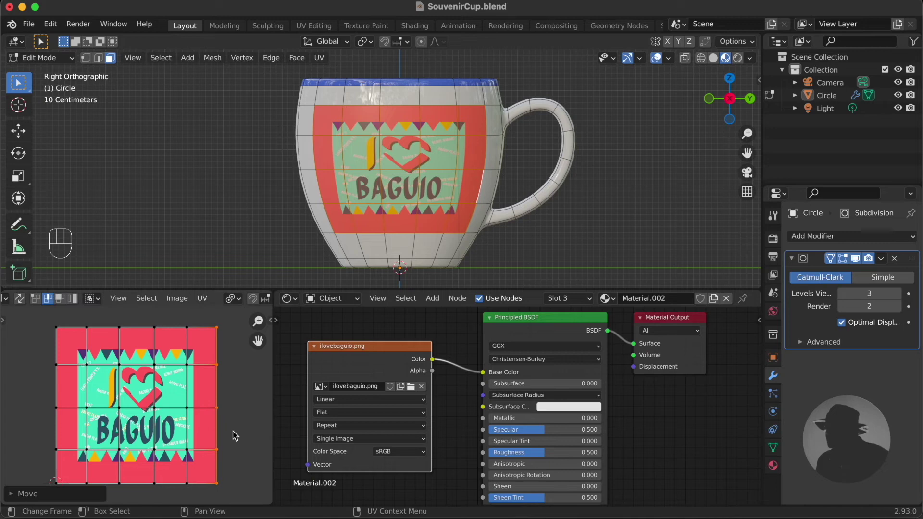
pyautogui.press('a')
pyautogui.press('s')
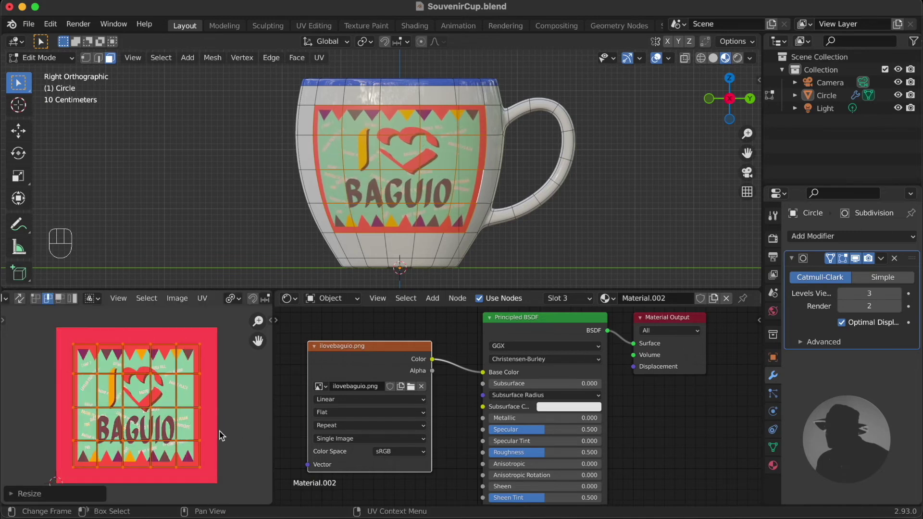
pyautogui.press('g')
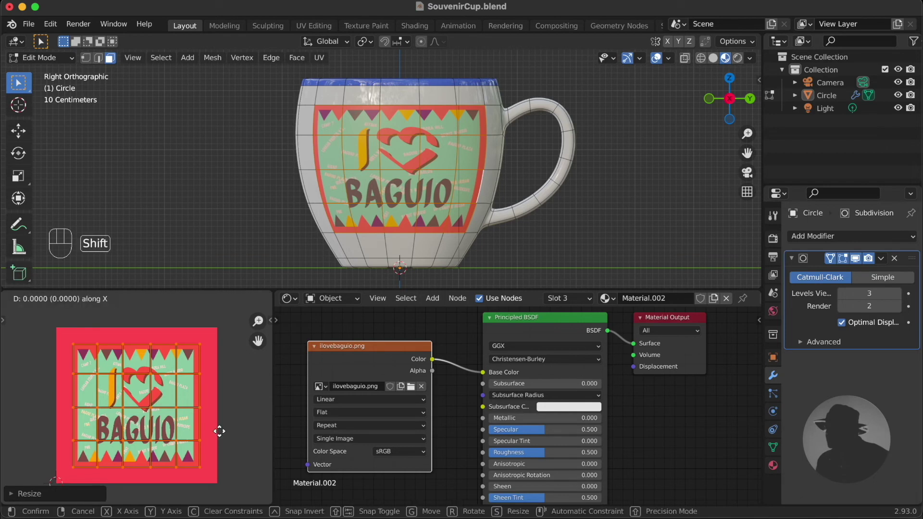
# Step: Return to object mode to view the finished glossy cup with its print
pyautogui.press('Tab')
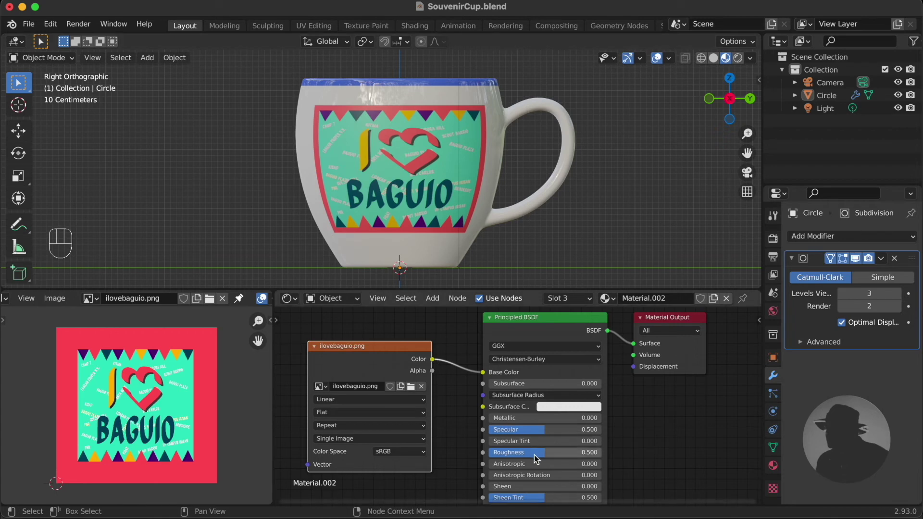
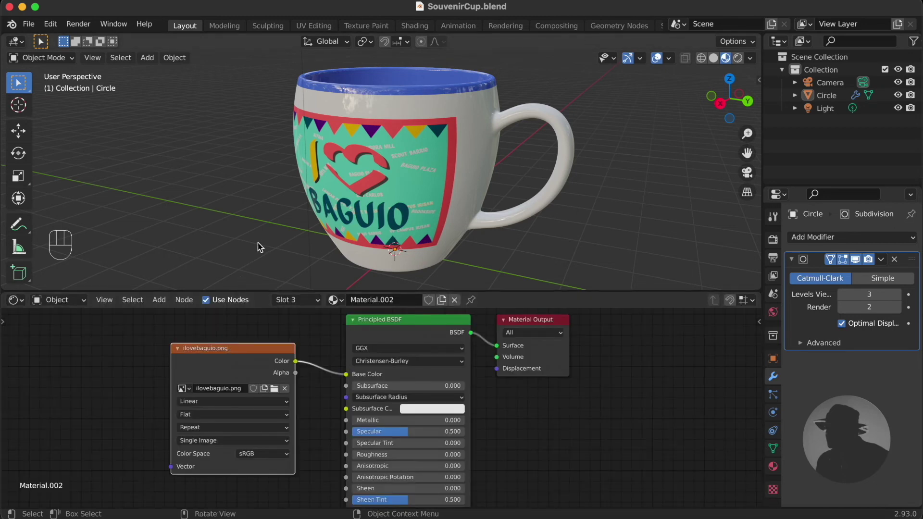
# Step: Add a large floor plane under the cup with a dark grey material at roughness 0.236
pyautogui.press('shift+a')
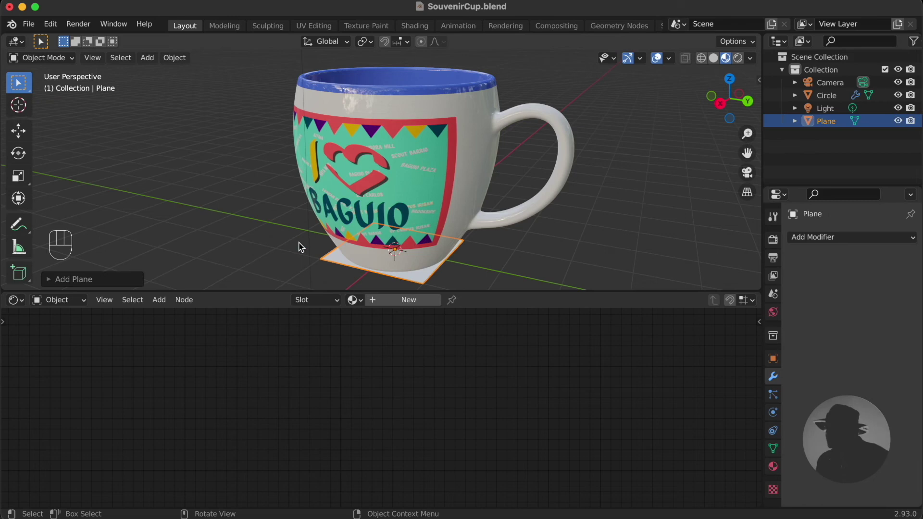
pyautogui.press('s')
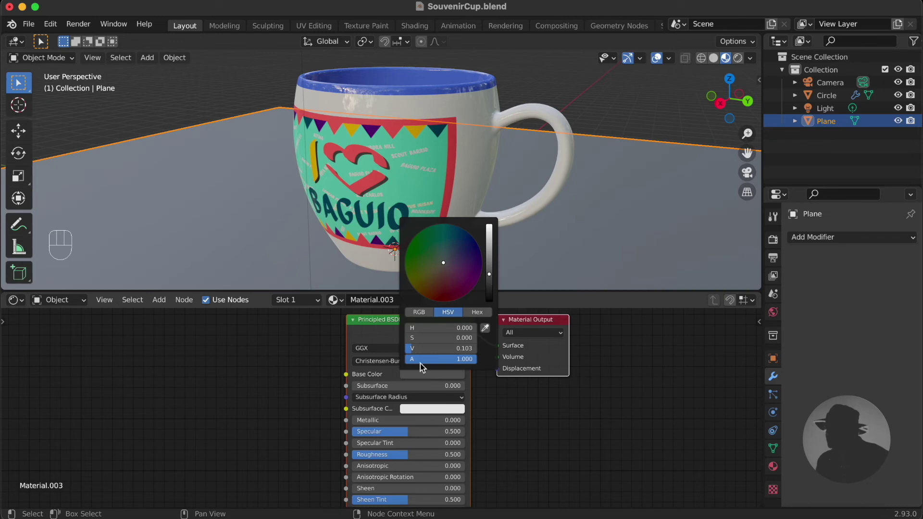
pyautogui.click(410, 461)
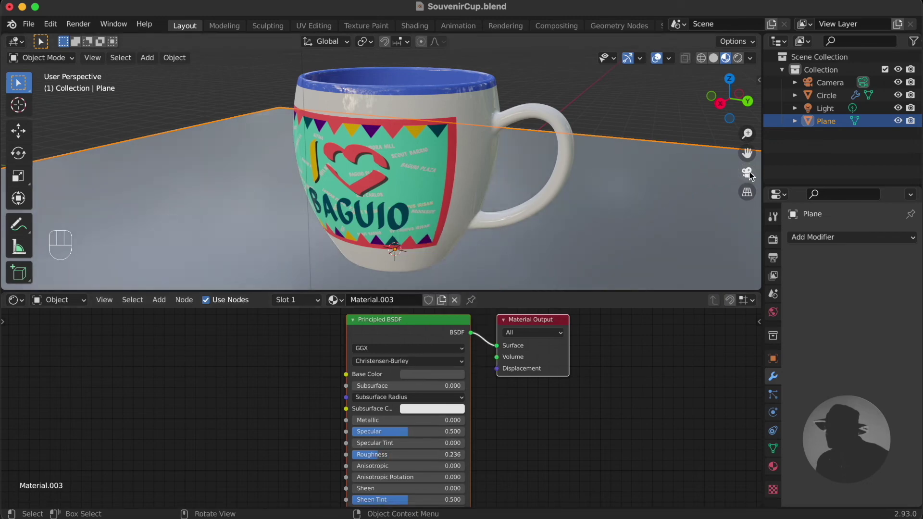
# Step: Frame the cup through the camera with Camera to View, preview rendered shading, and show the world nodes
pyautogui.press('n')
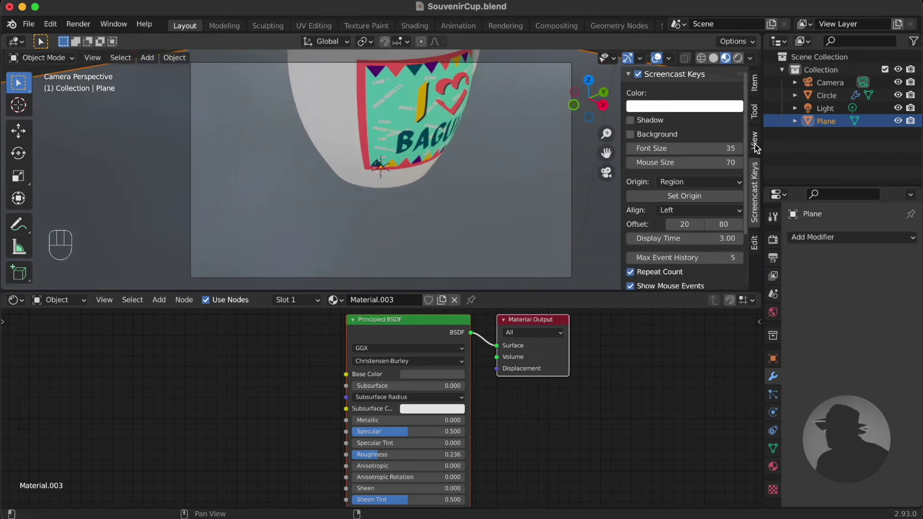
pyautogui.click(685, 241)
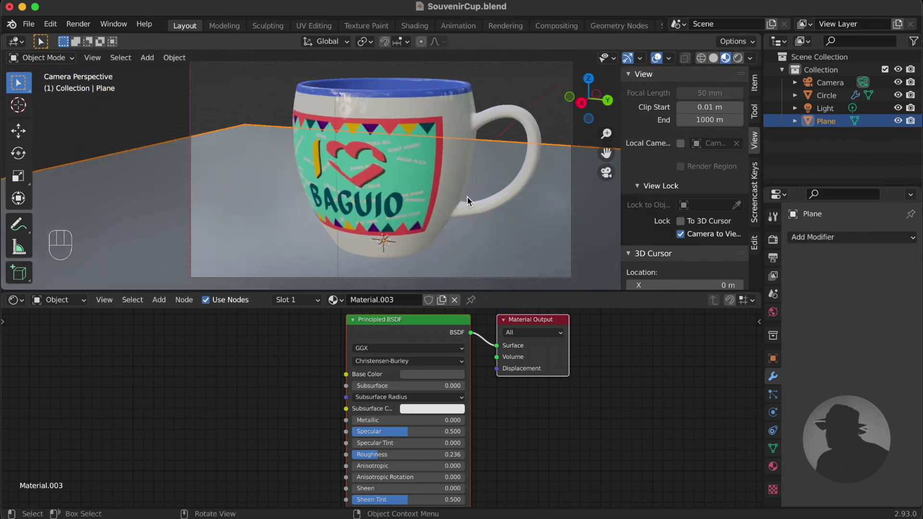
pyautogui.press('z')
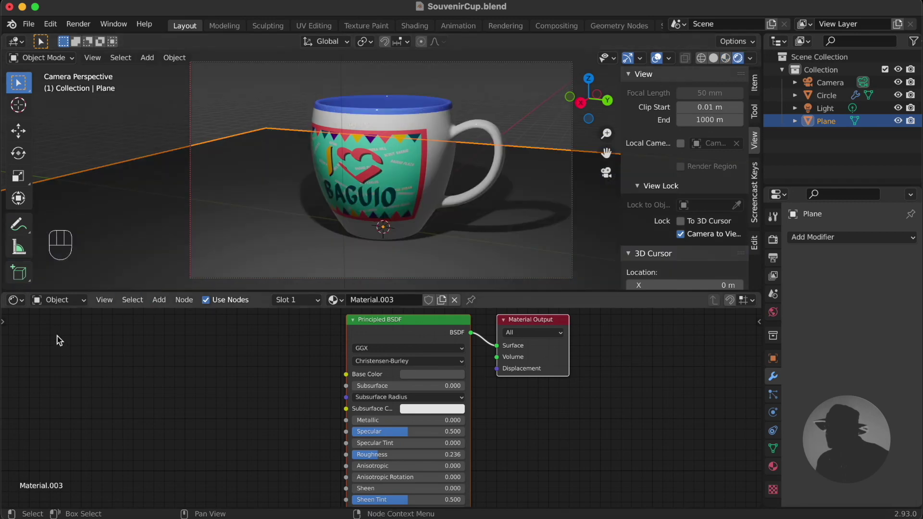
pyautogui.moveTo(81, 307); pyautogui.dragTo(72, 333)
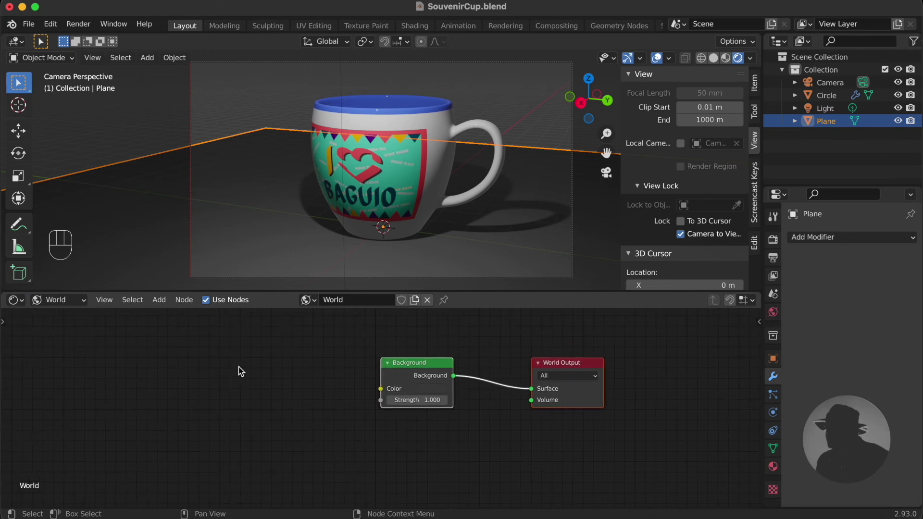
# Step: Light the world with an Environment Texture using comfy_cafe_2k.hdr into the background colour
pyautogui.press('shift+a')
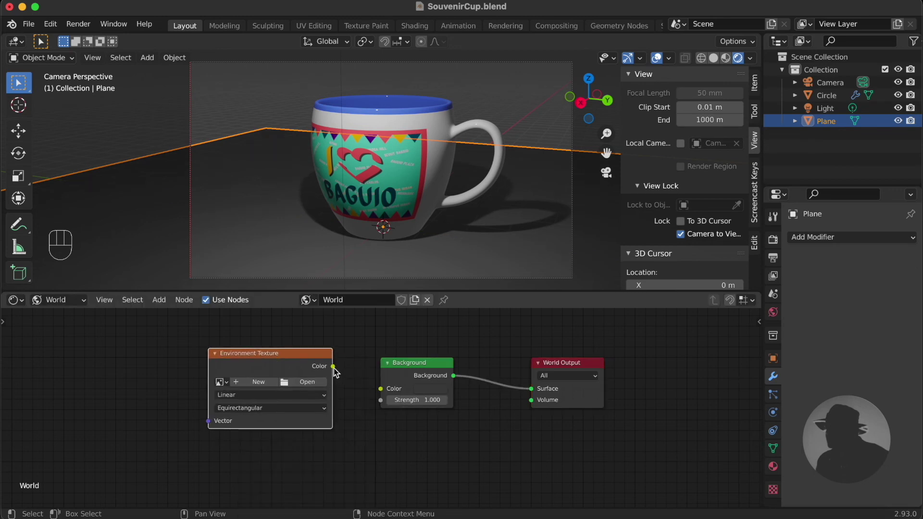
pyautogui.moveTo(337, 373); pyautogui.dragTo(360, 421)
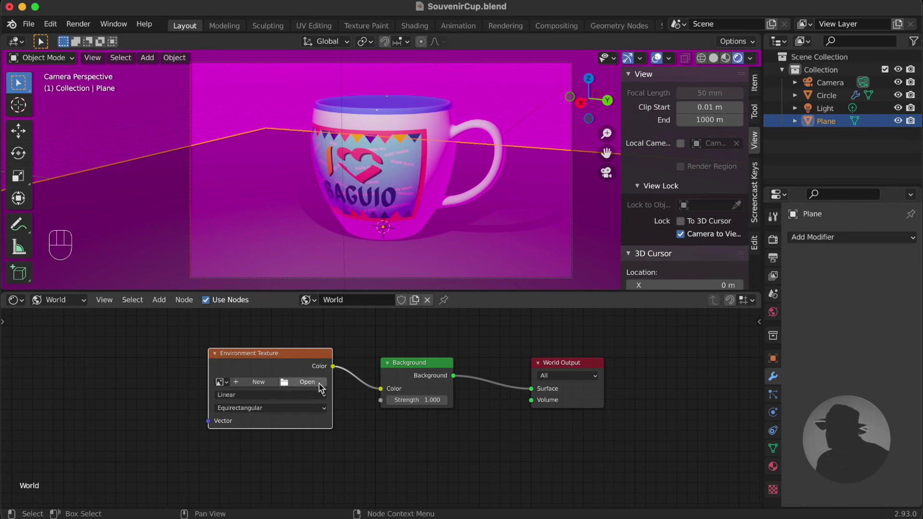
pyautogui.click(320, 386)
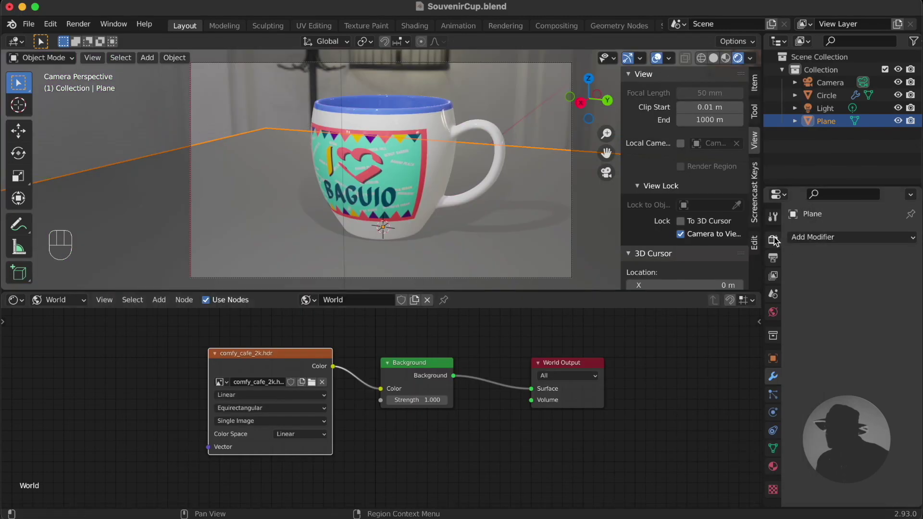
# Step: Use Cycles with denoising on for render and viewport and a transparent film background
pyautogui.click(776, 241)
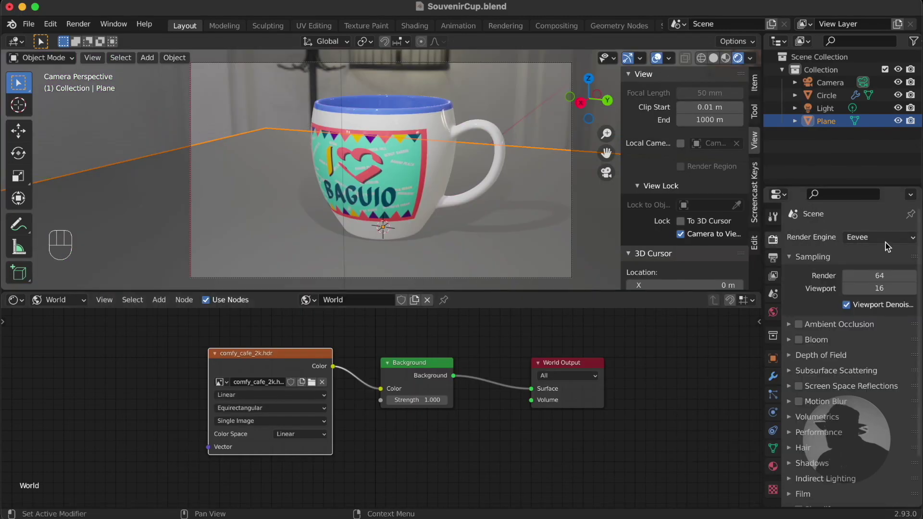
pyautogui.moveTo(900, 244); pyautogui.dragTo(884, 282)
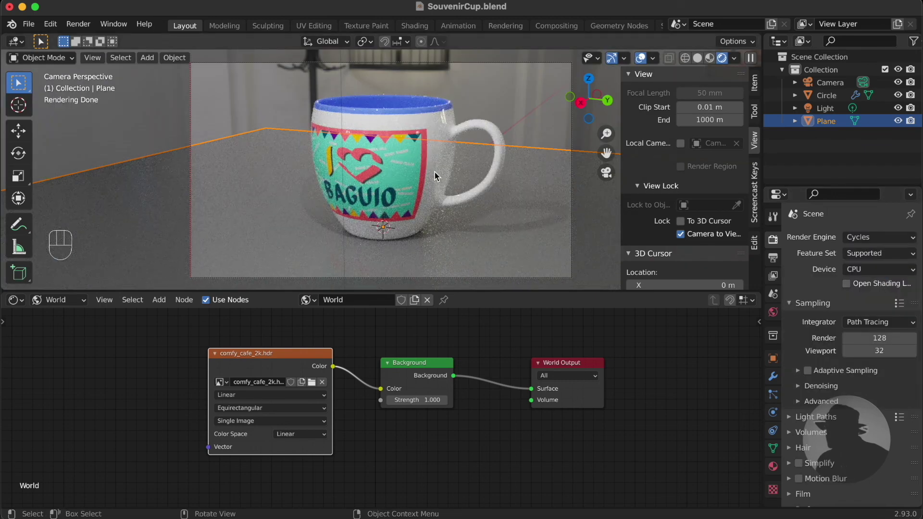
pyautogui.click(803, 393)
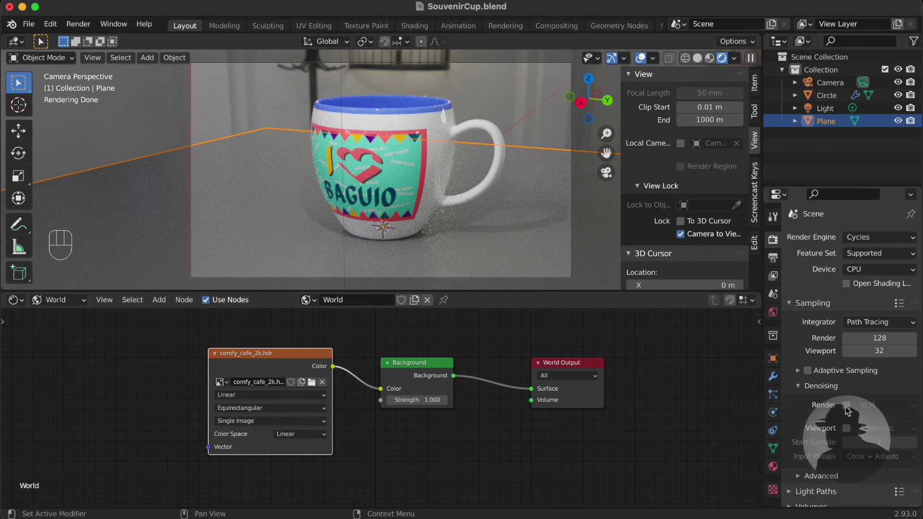
pyautogui.click(848, 409)
pyautogui.click(850, 432)
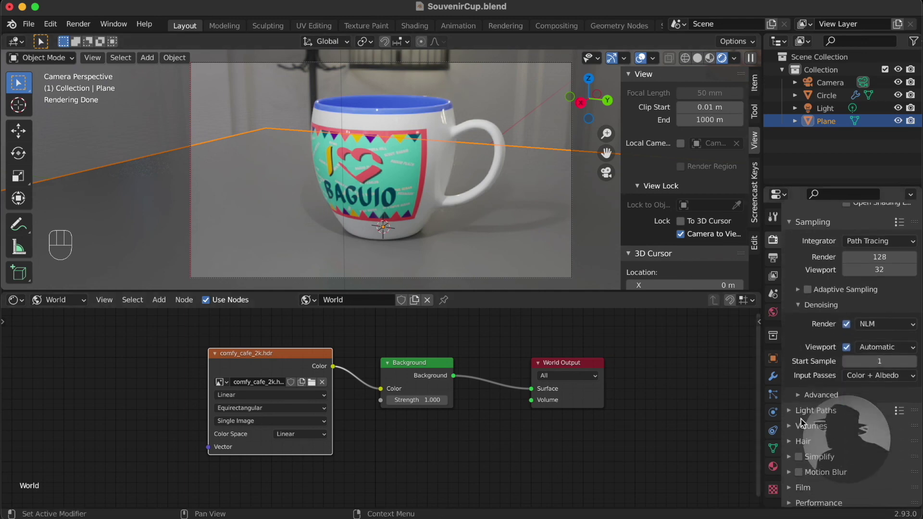
pyautogui.click(794, 451)
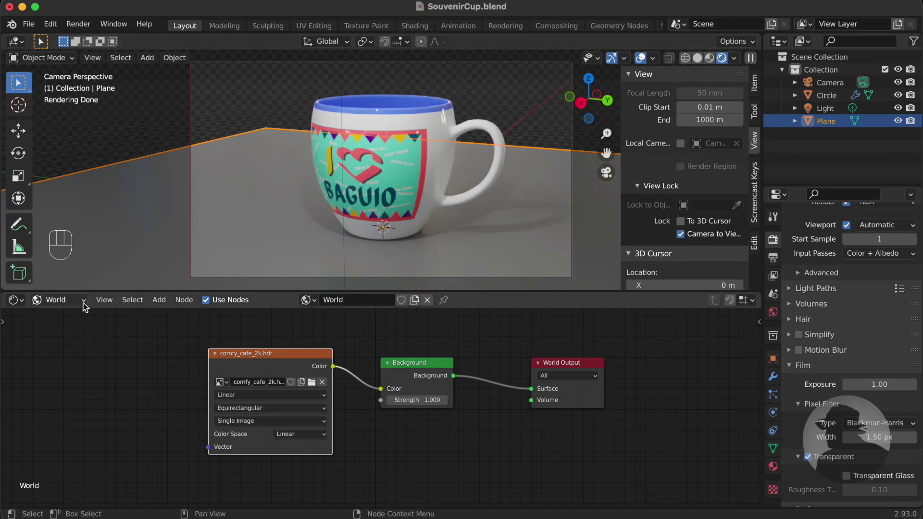
# Step: Lower the plane's roughness to about 0.1 and render the final image with F12
pyautogui.moveTo(86, 306); pyautogui.dragTo(81, 321)
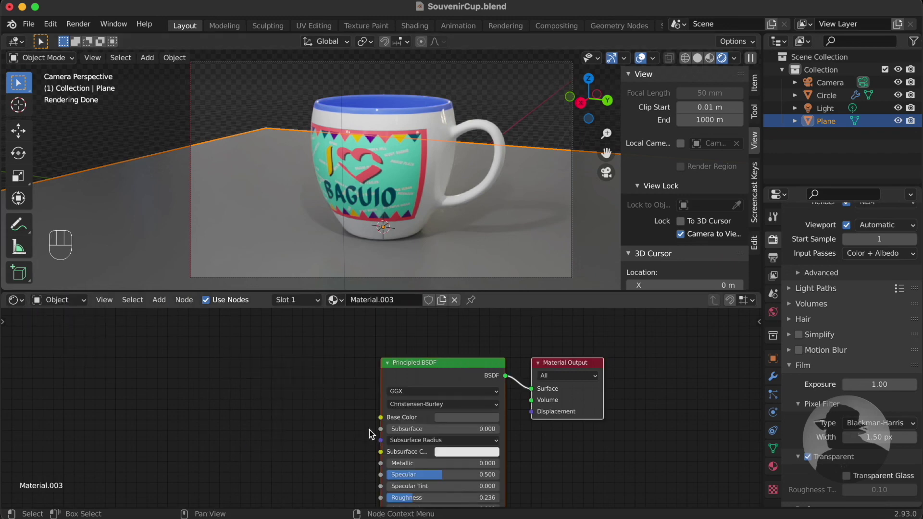
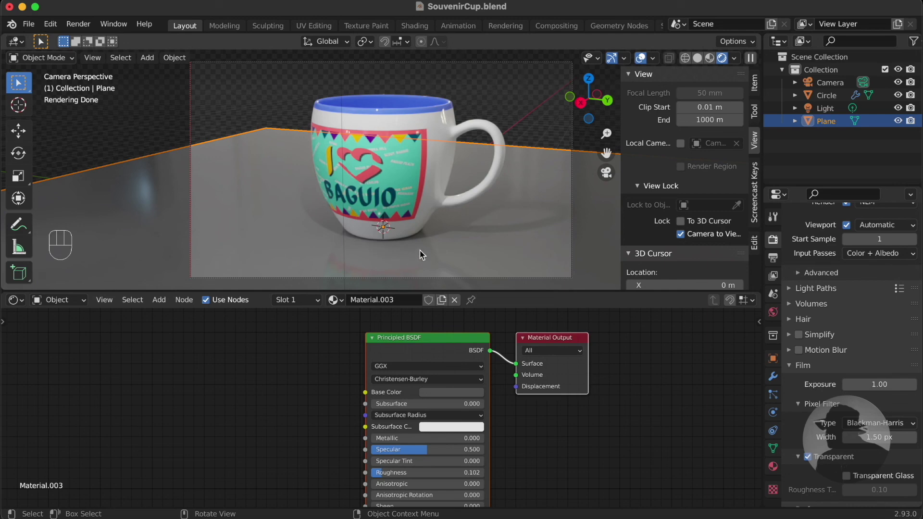
pyautogui.press('F12')
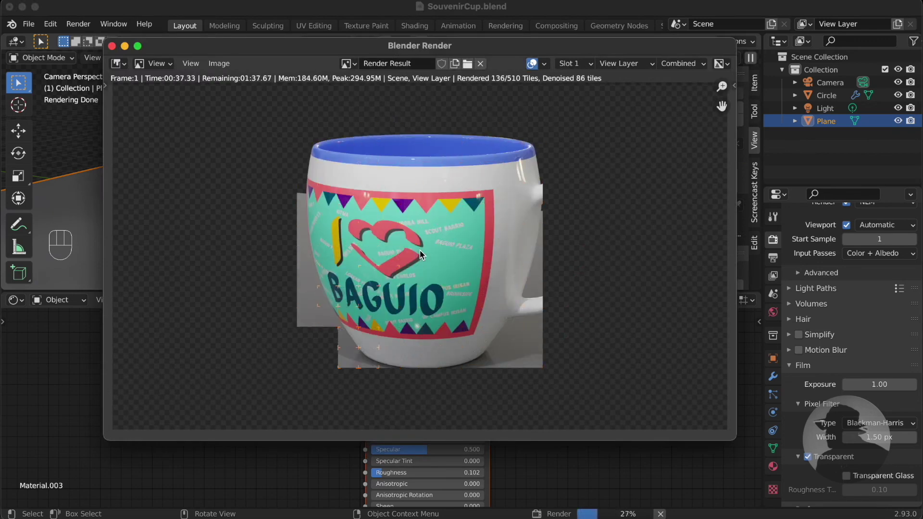